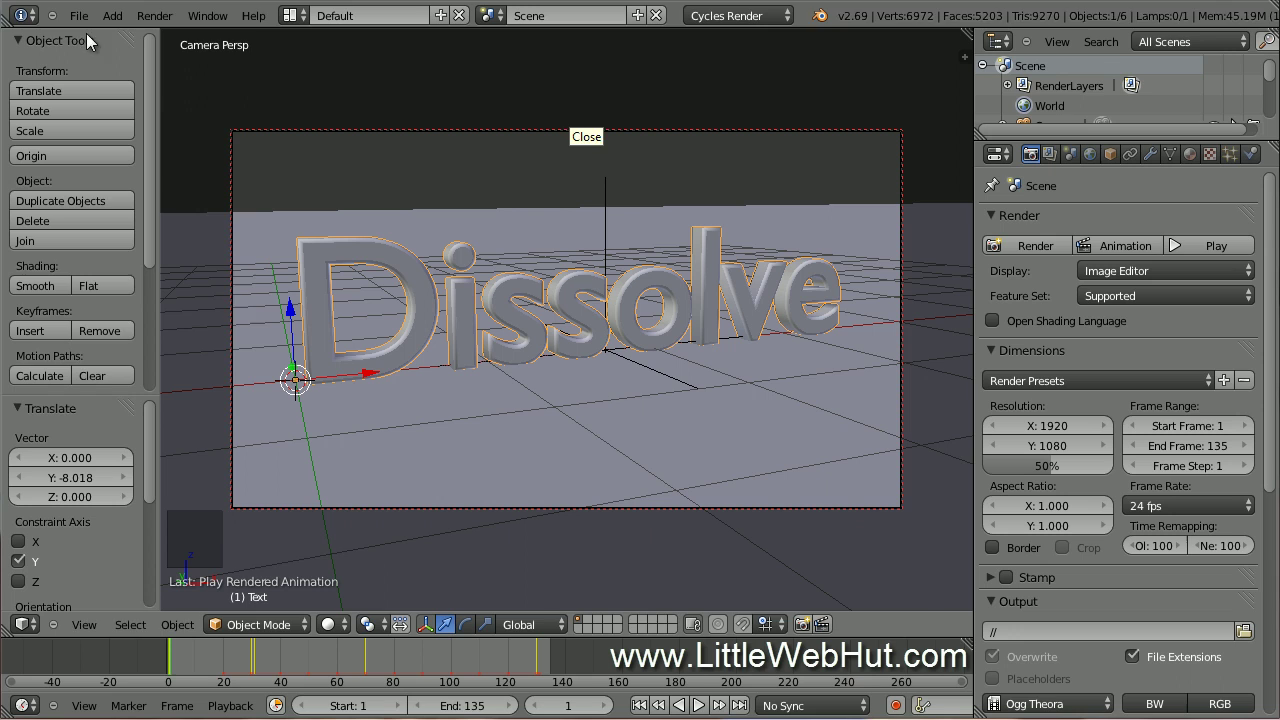
# Reload the start-up file to replace the Dissolve scene with the default cube, camera and lamp.
pyautogui.doubleClick(76, 23)
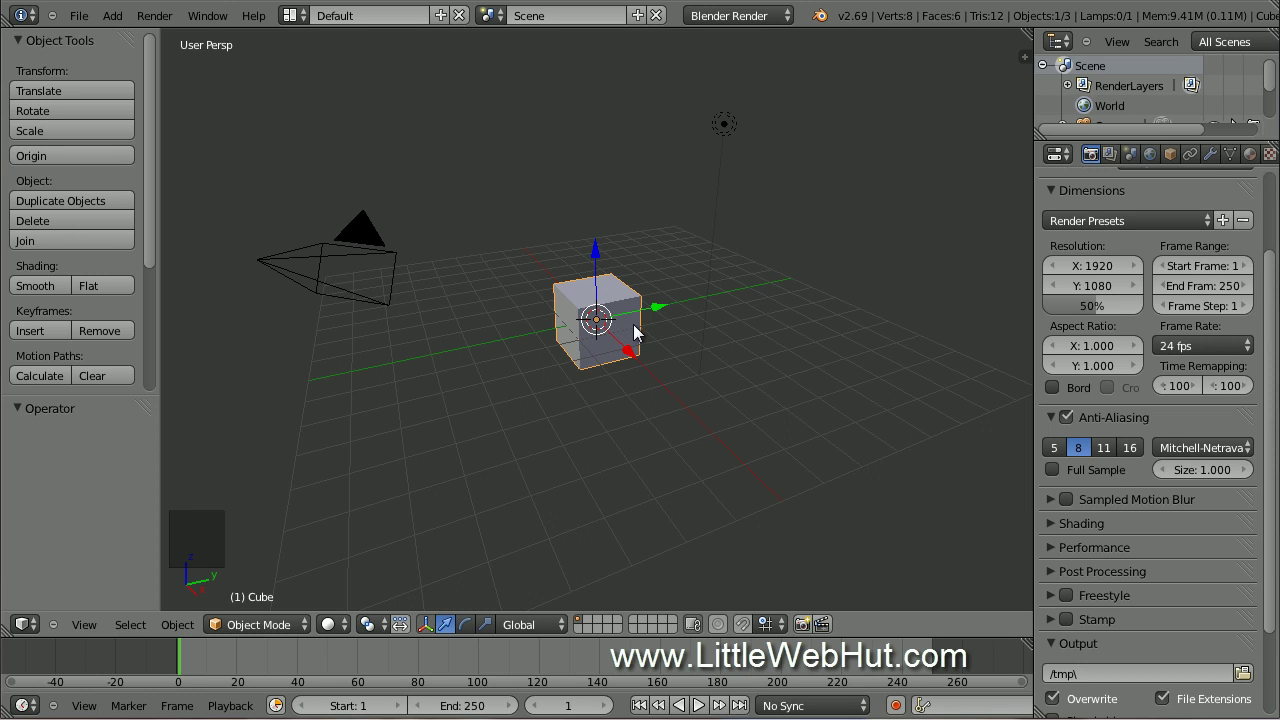
# Select the cube and give it a Cycles node material with a yellow Diffuse colour, named 'yellow'.
pyautogui.rightClick(637, 332)
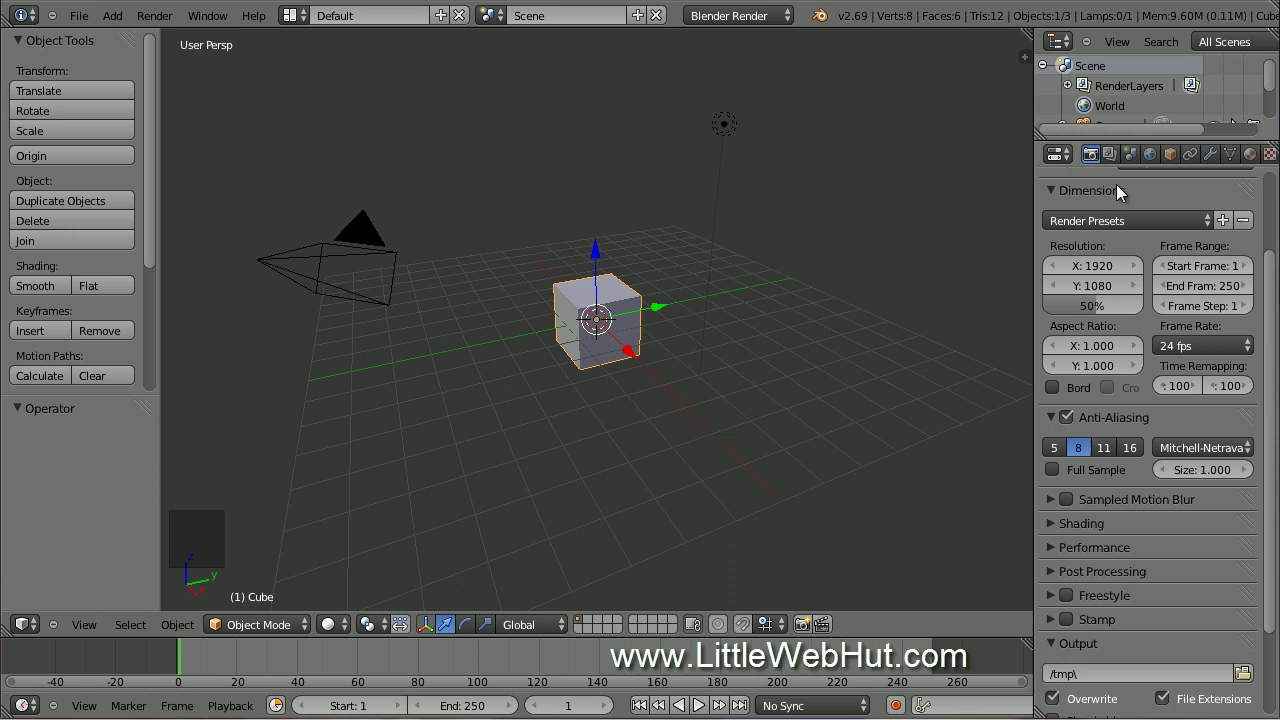
pyautogui.click(1251, 161)
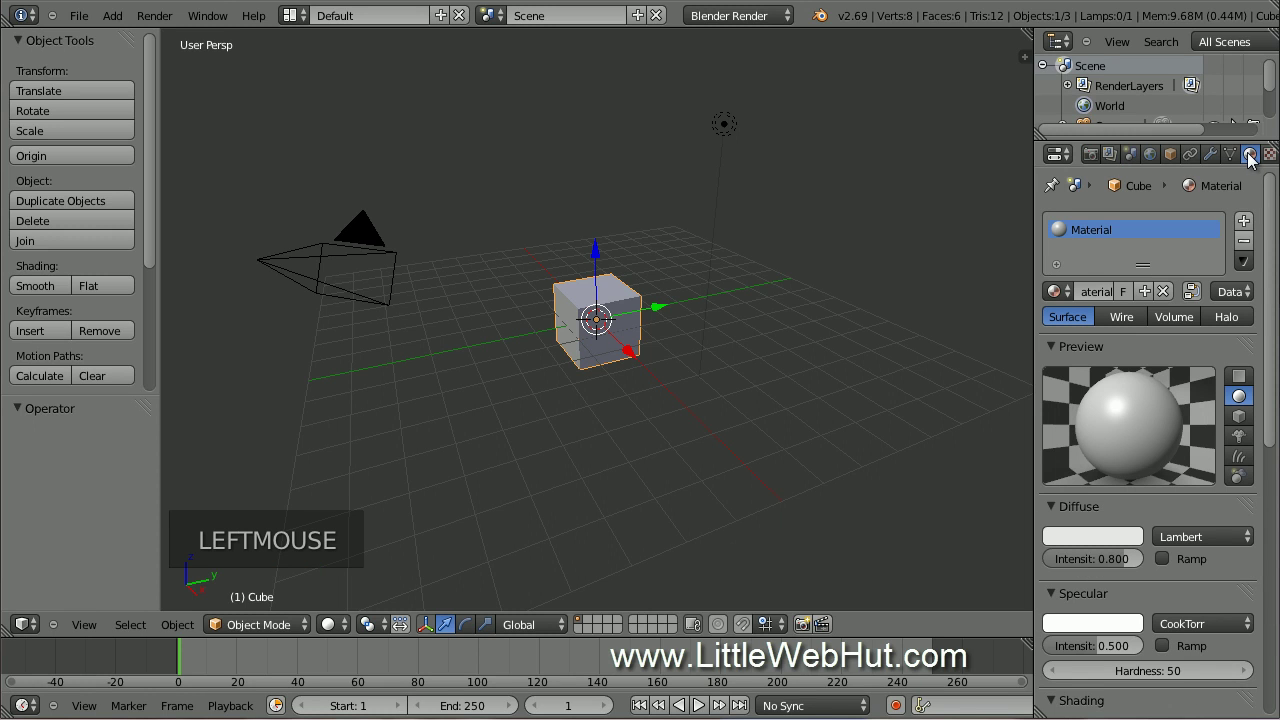
pyautogui.click(785, 23)
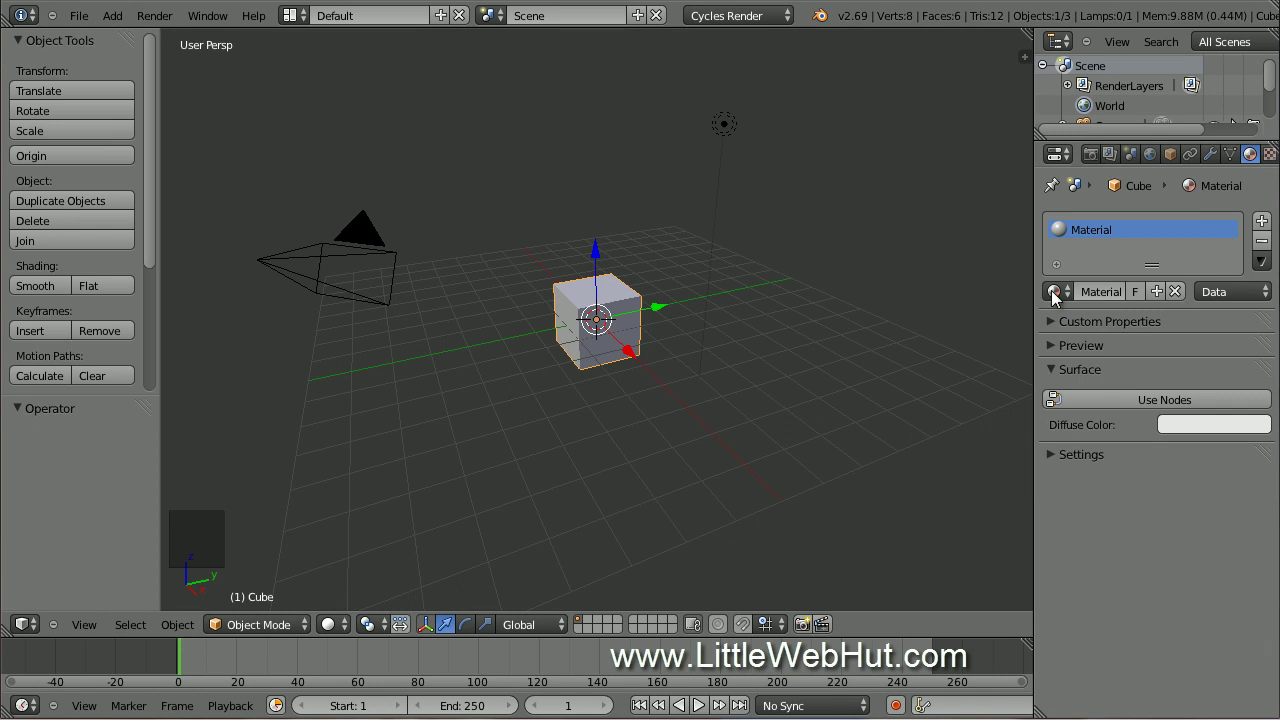
pyautogui.click(1118, 406)
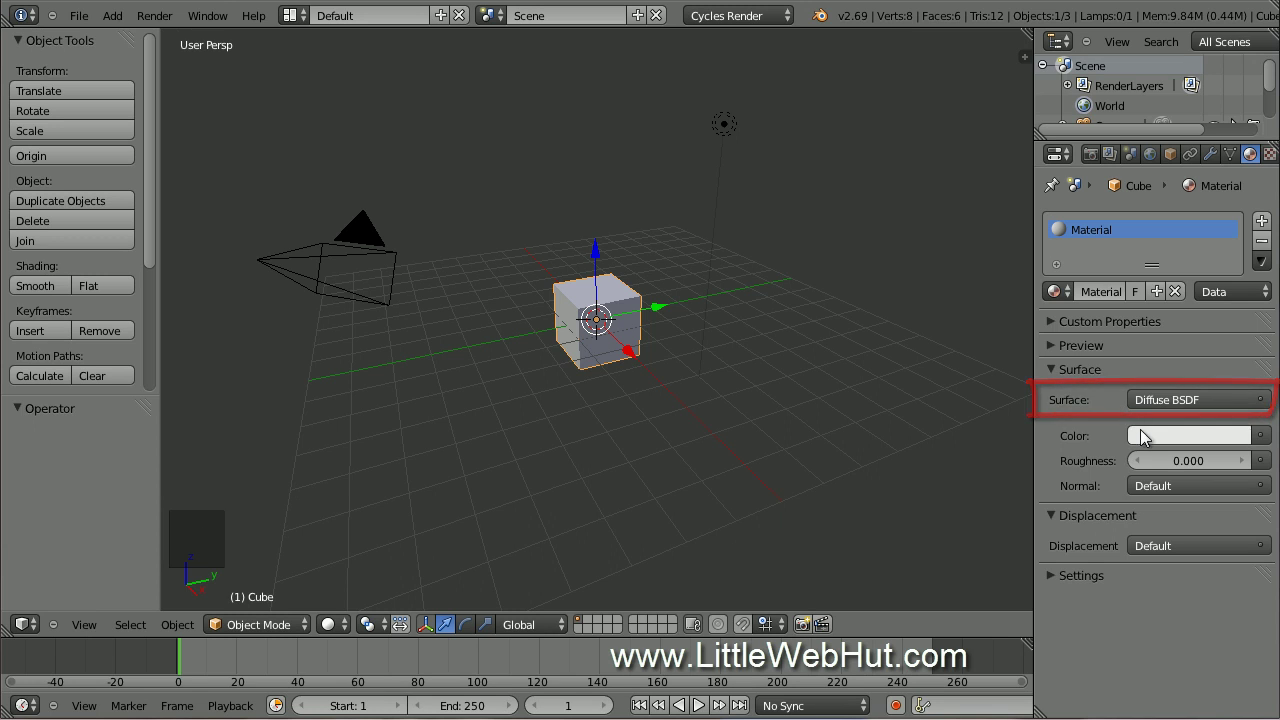
pyautogui.click(1150, 442)
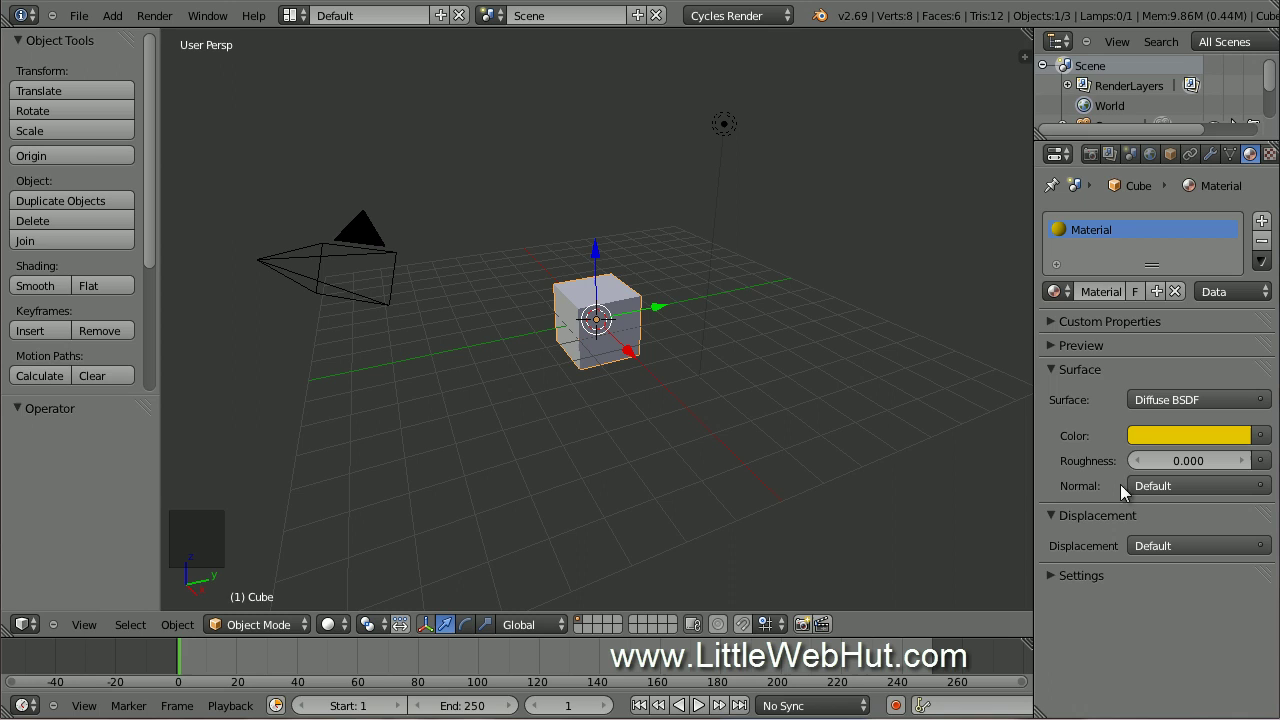
pyautogui.click(1104, 284)
pyautogui.press('l')
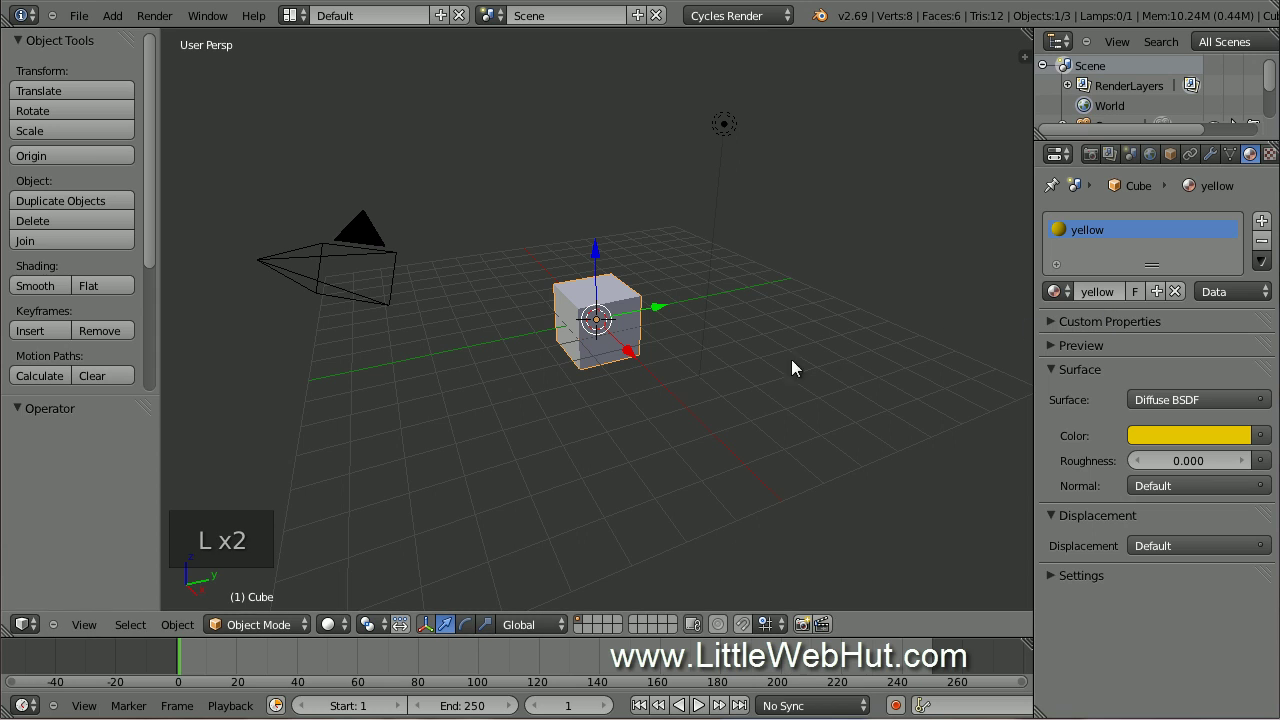
# Move the cube away along X, switch to orthographic view and add a Text object at the origin.
pyautogui.click(635, 360)
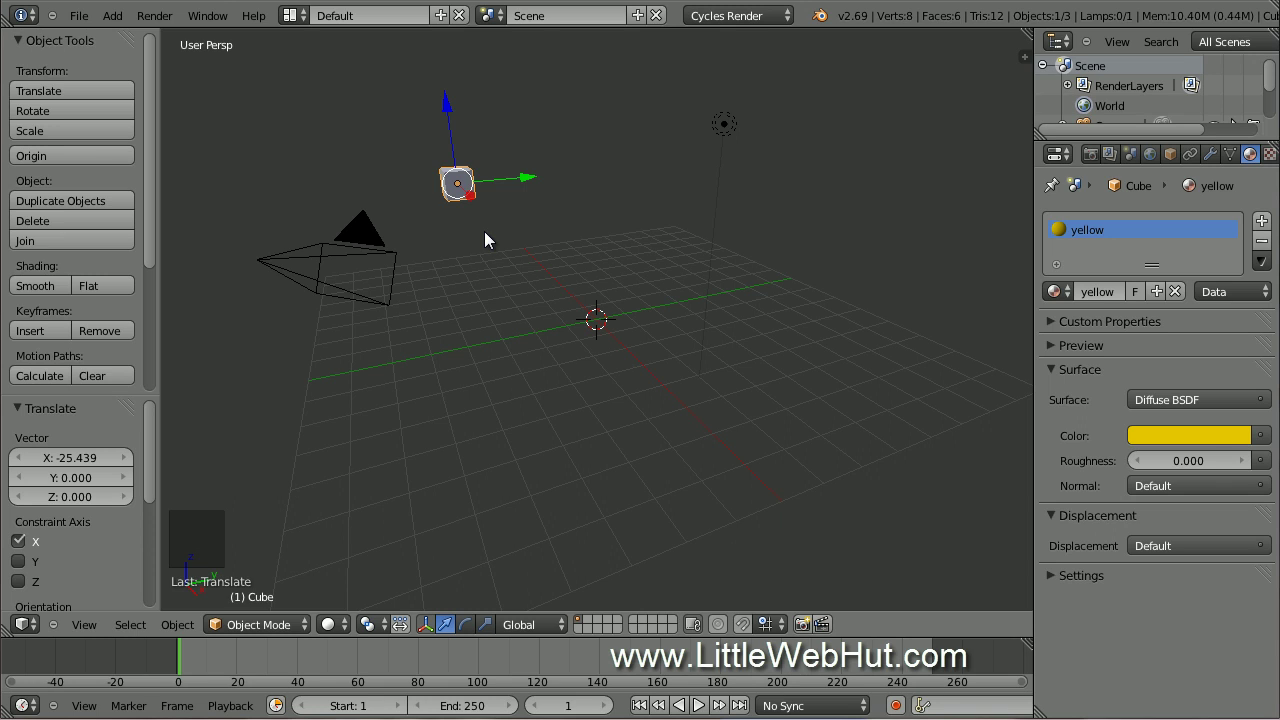
pyautogui.press('KP_5')
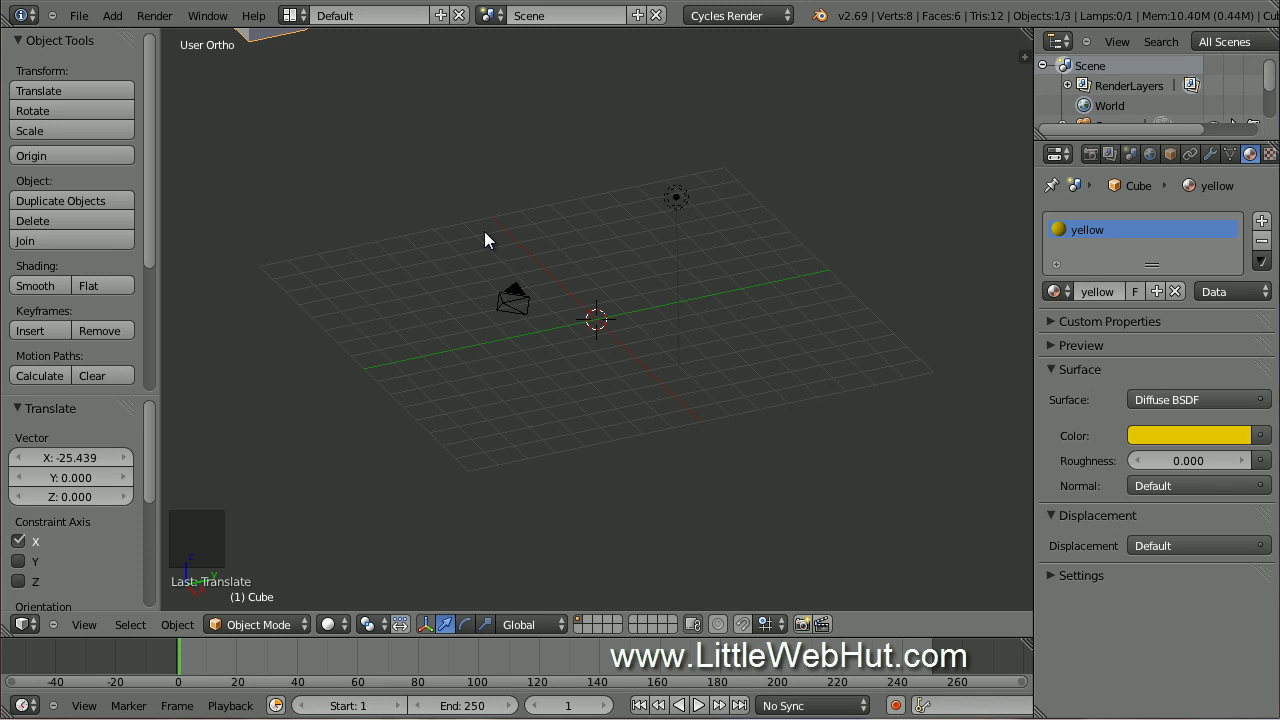
pyautogui.press('shift+a')
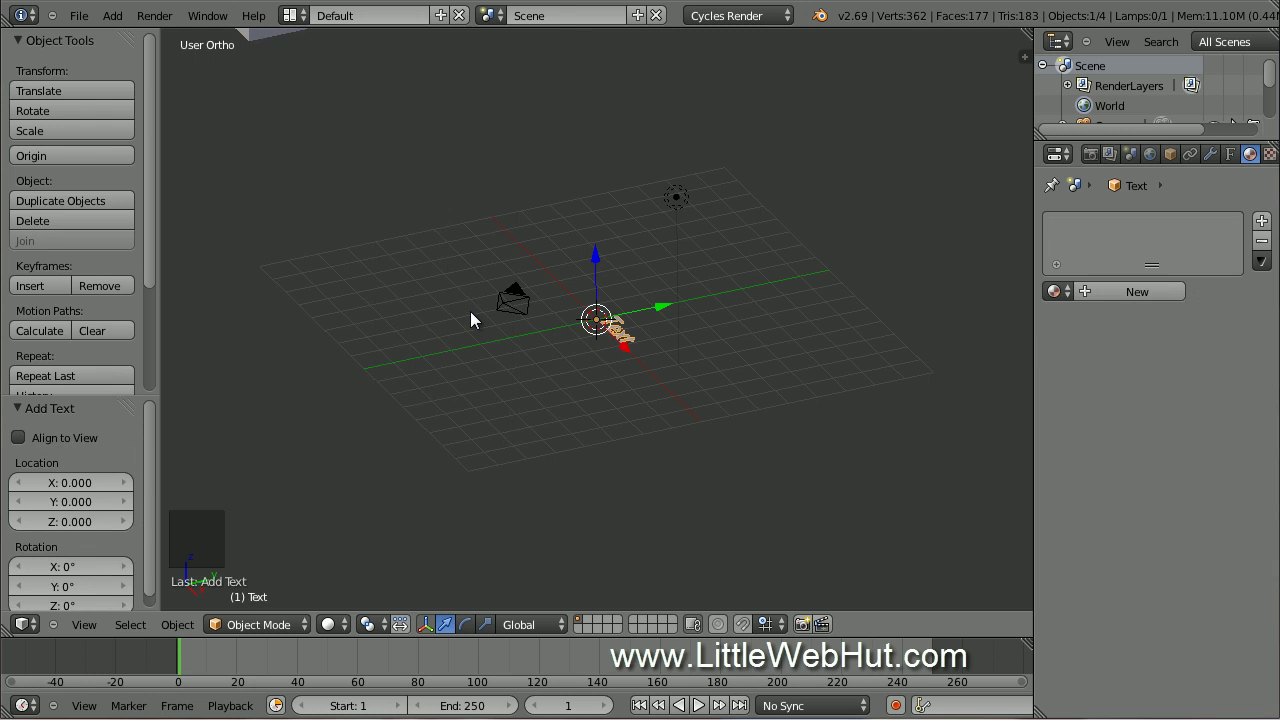
pyautogui.scroll(3)
pyautogui.scroll(3)
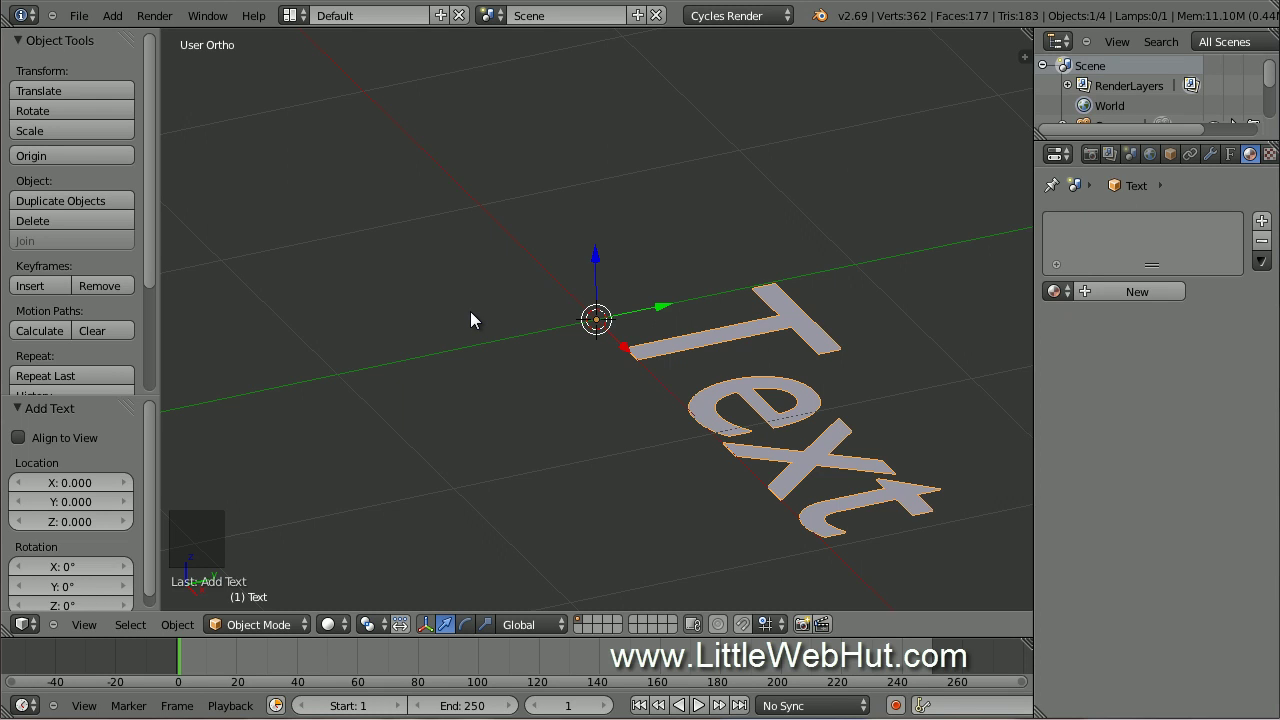
# Rotate the text 90° around X so it stands upright and frame it in view.
pyautogui.press('r')
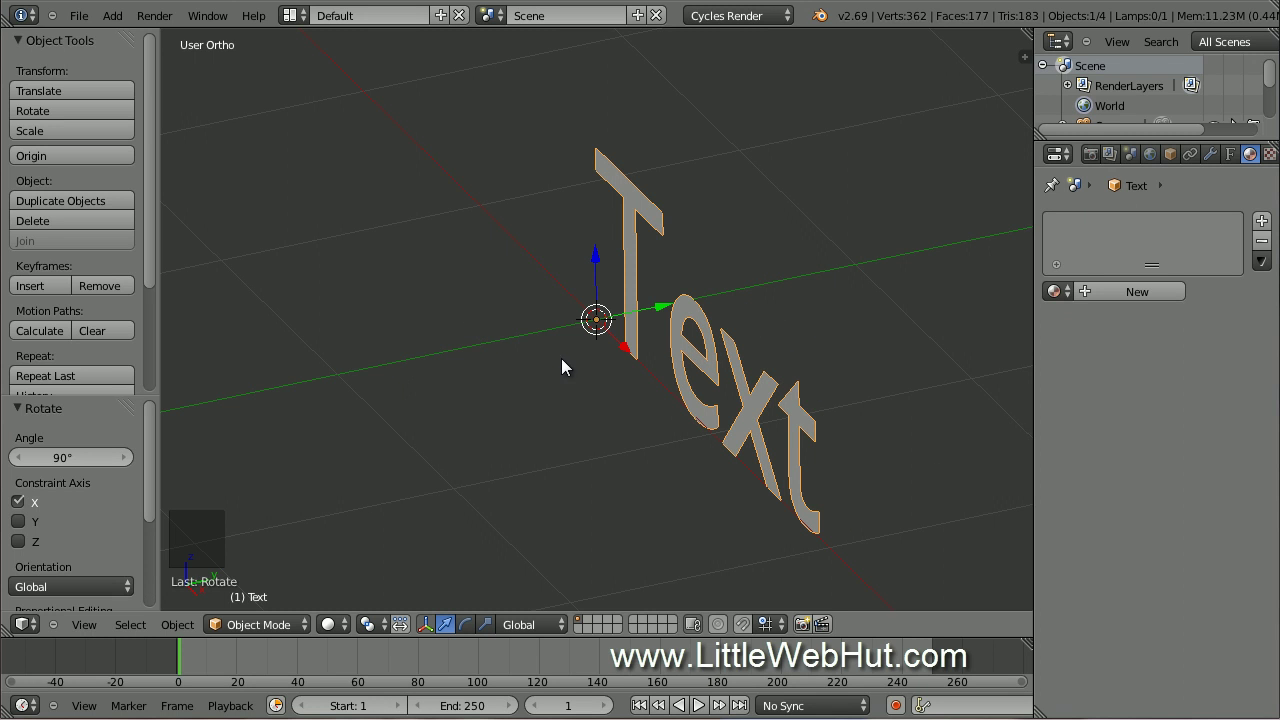
pyautogui.middleClick(565, 366)
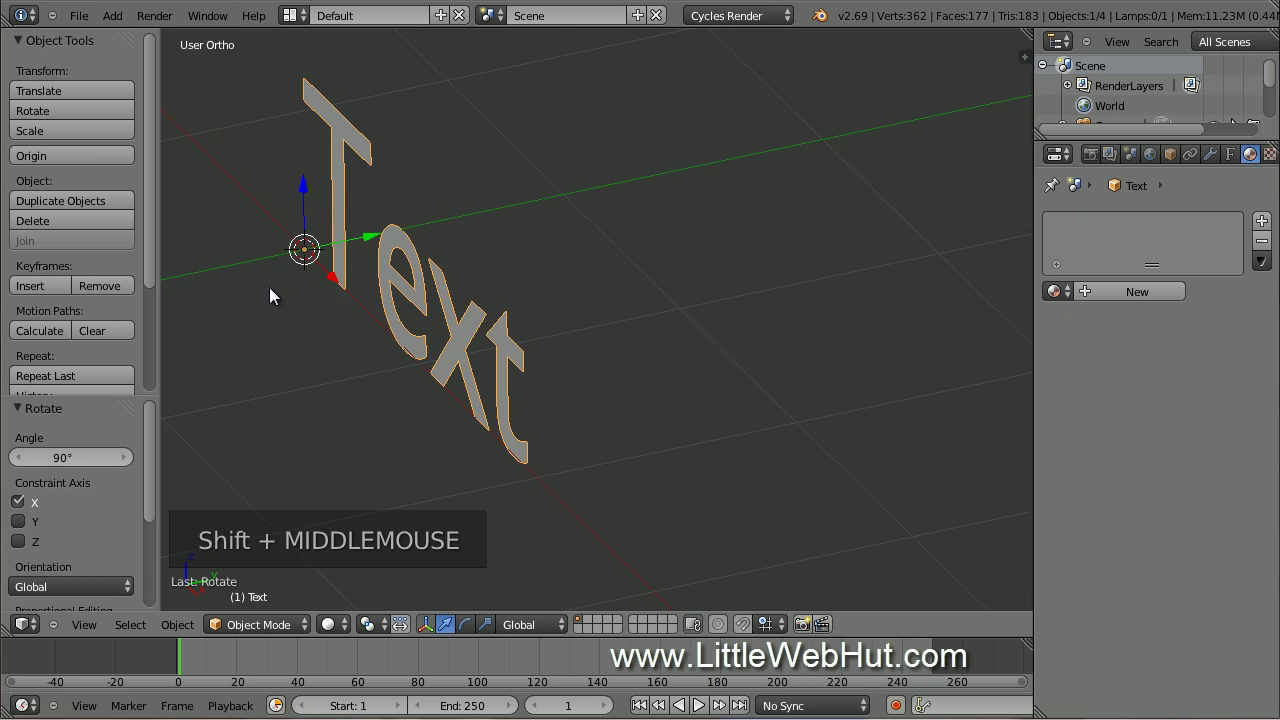
# Edit the text so its wording reads 'Dissolve' instead of 'Text'.
pyautogui.press('Tab')
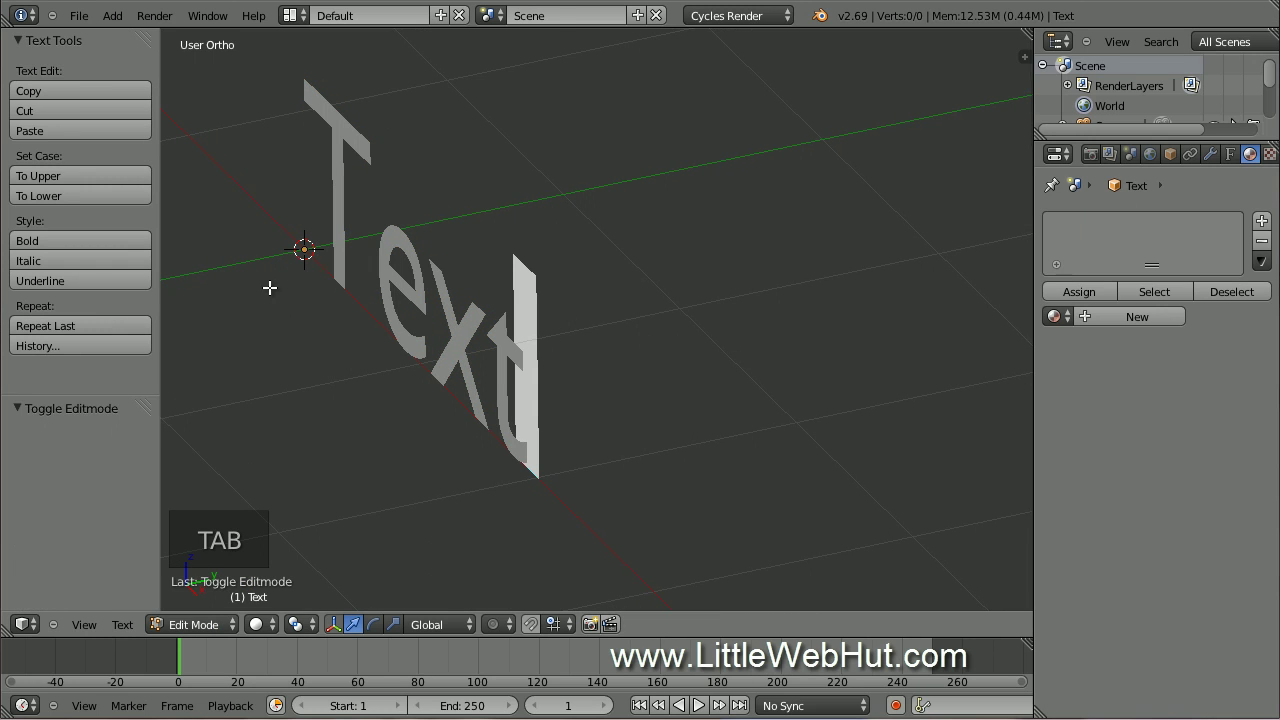
pyautogui.press('BackSpace')
pyautogui.press('BackSpace')
pyautogui.press('BackSpace')
pyautogui.press('BackSpace')
pyautogui.press('shift+d')
pyautogui.press('i')
pyautogui.press('s')
pyautogui.press('s')
pyautogui.press('o')
pyautogui.press('l')
pyautogui.press('v')
pyautogui.press('e')
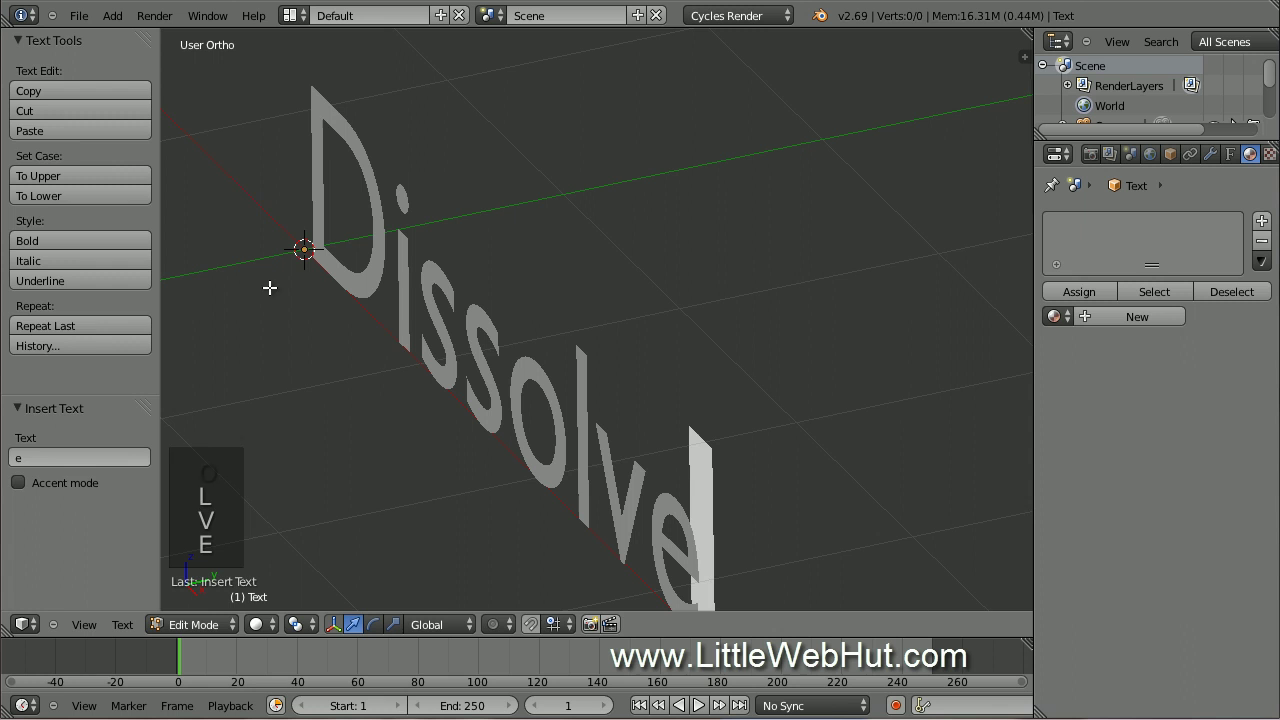
pyautogui.press('Tab')
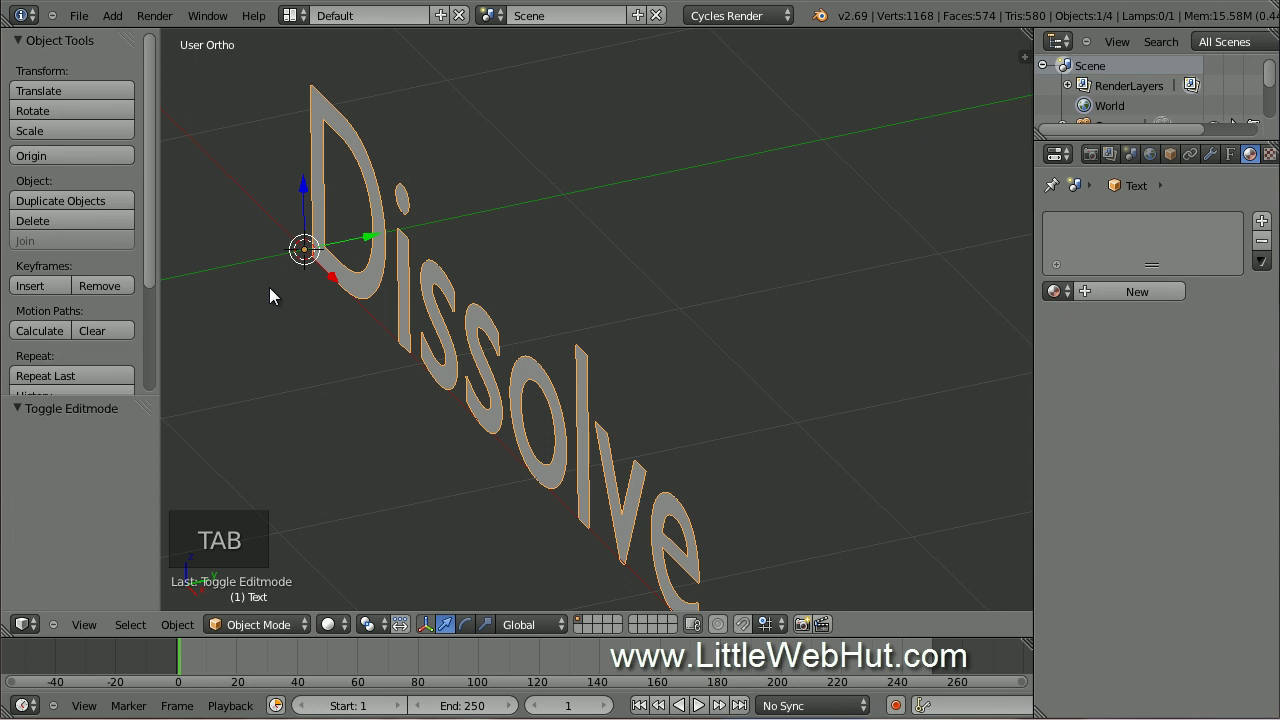
# Extrude the Dissolve text by 0.05 with a 0.02 bevel at resolution 2 in its Geometry settings.
pyautogui.middleClick(367, 418)
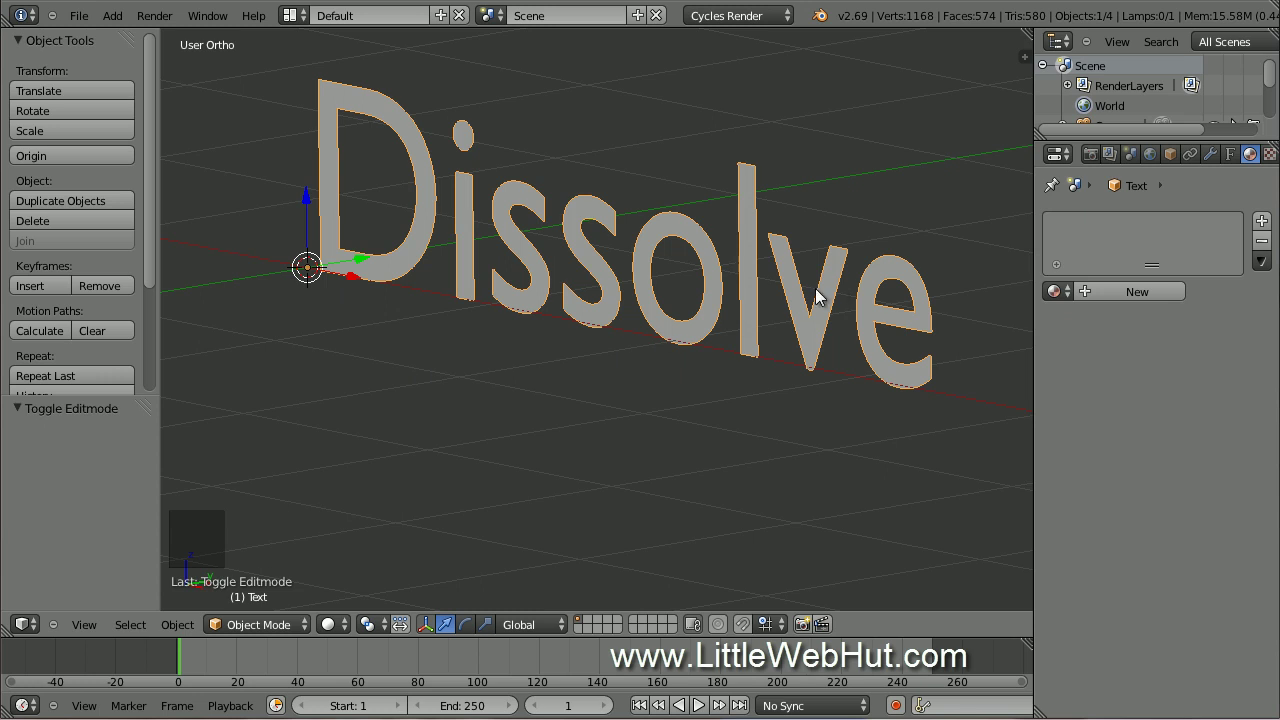
pyautogui.click(615, 212)
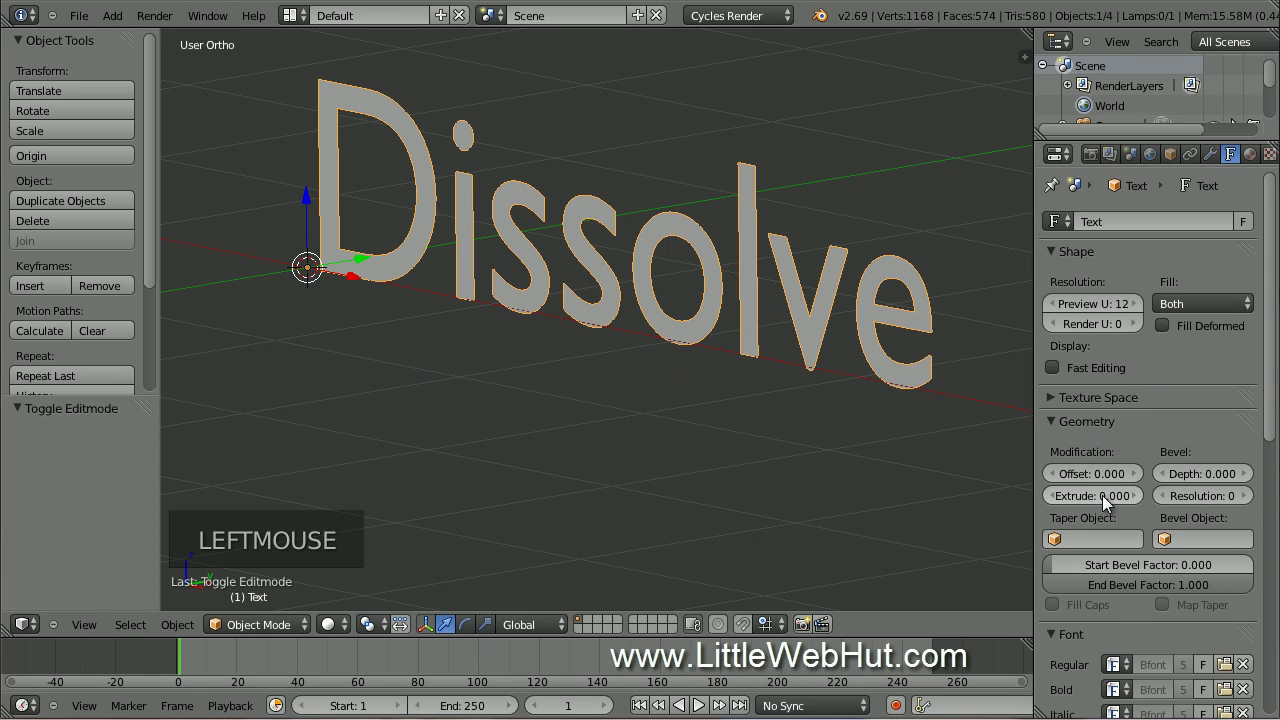
pyautogui.click(1106, 503)
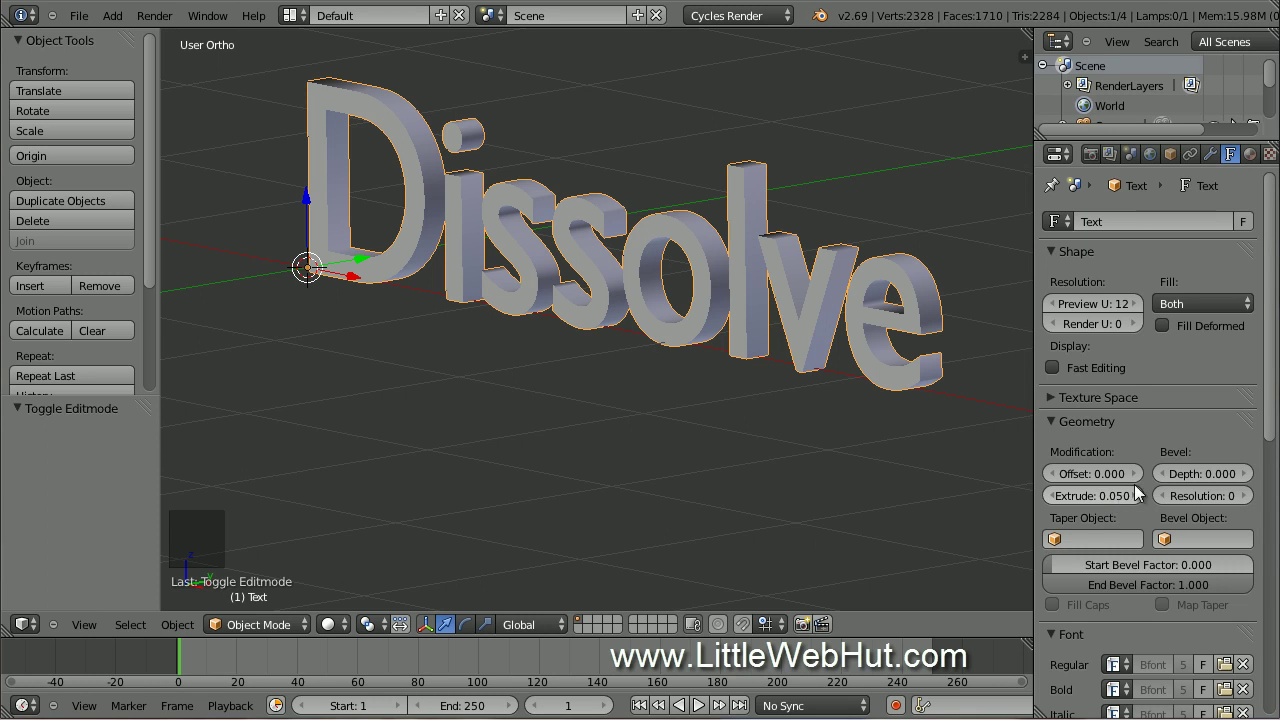
pyautogui.click(1213, 477)
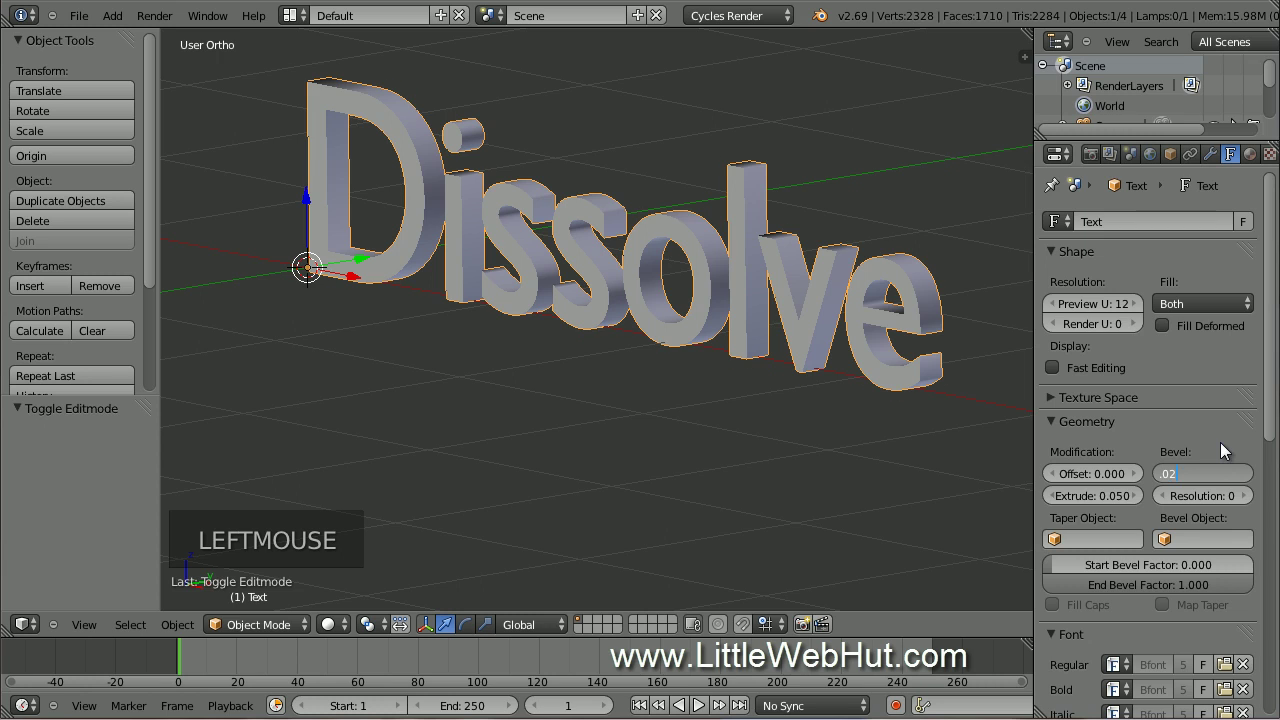
pyautogui.click(1253, 501)
pyautogui.click(1252, 501)
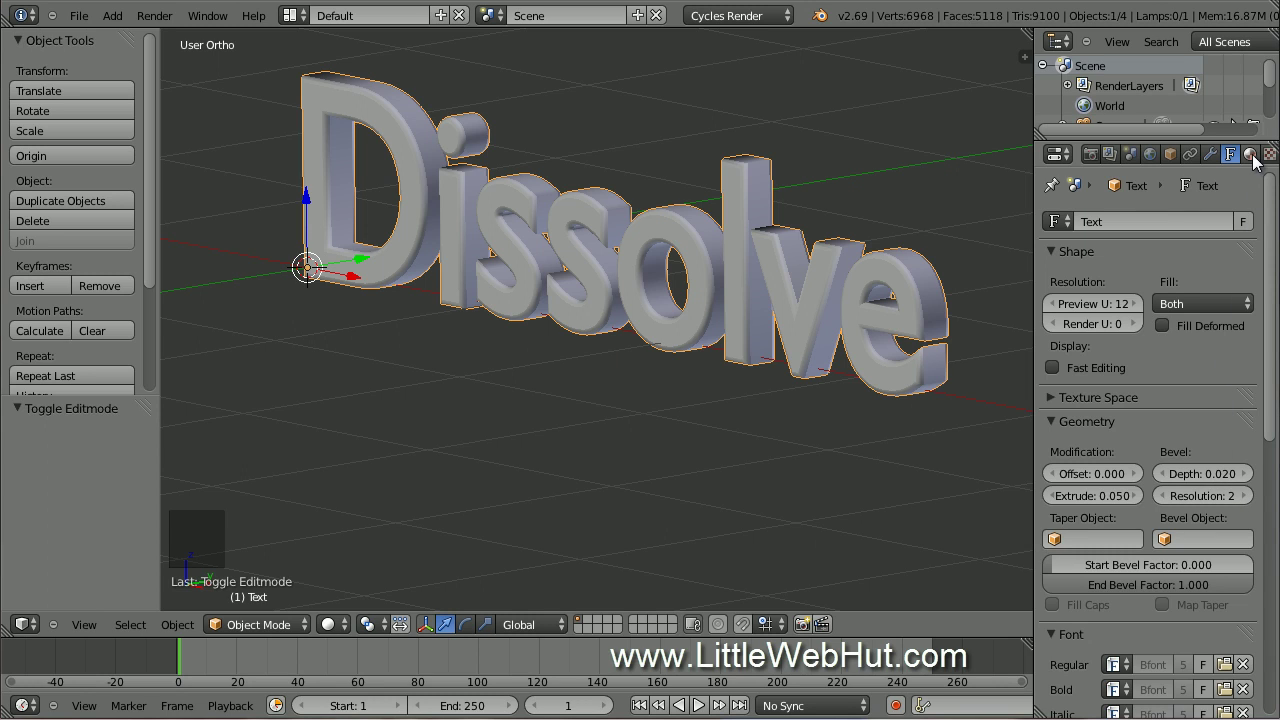
pyautogui.click(1256, 162)
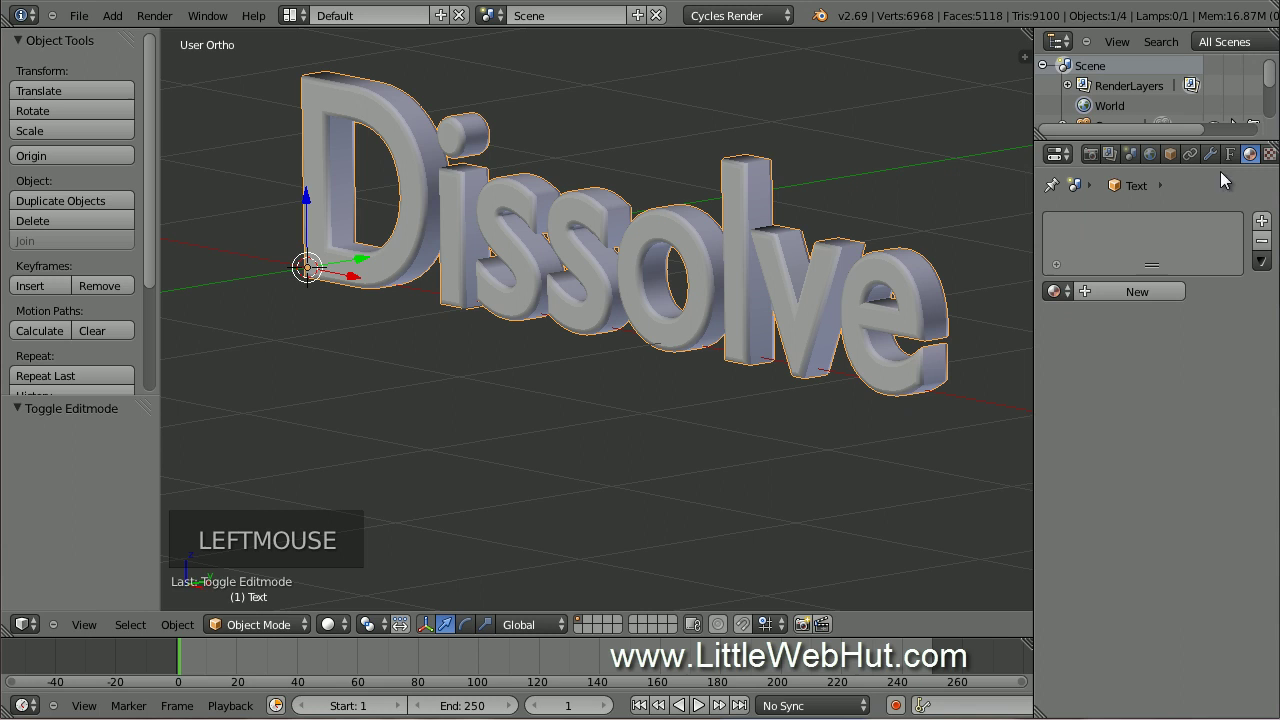
# Assign the yellow material and convert the Dissolve text from a curve into a mesh (Alt+C).
pyautogui.click(1056, 289)
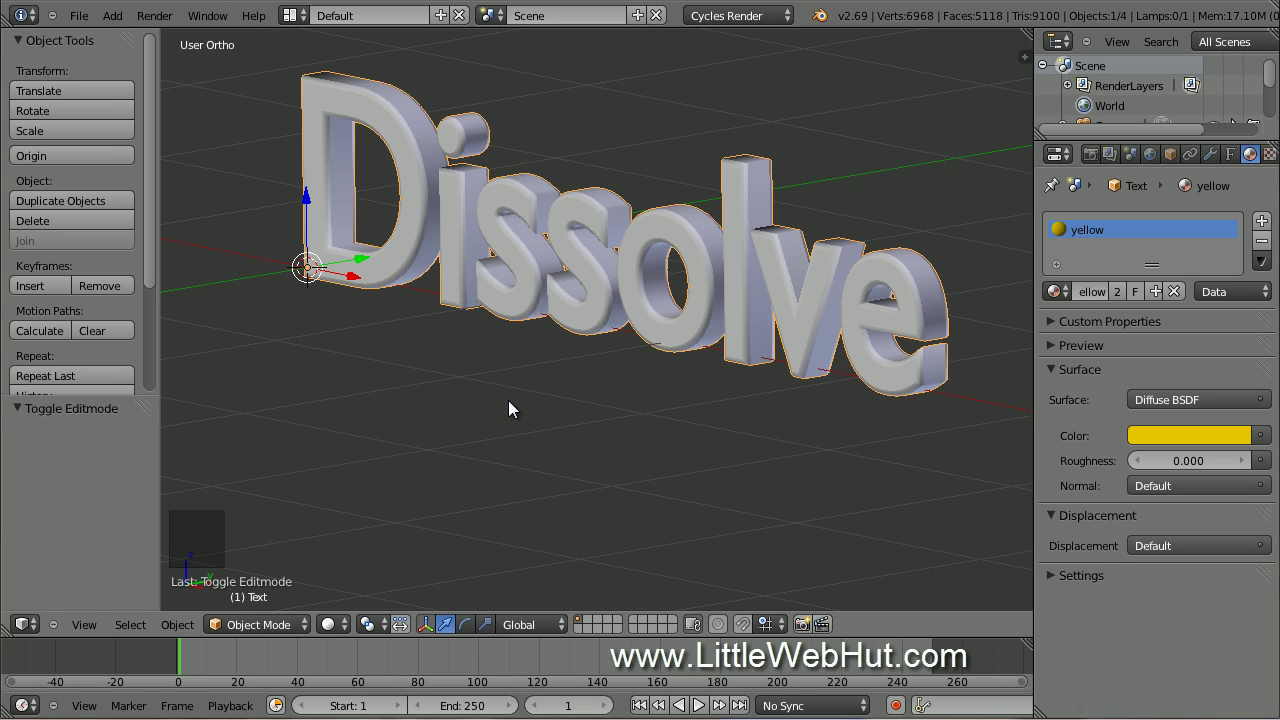
pyautogui.press('alt+c')
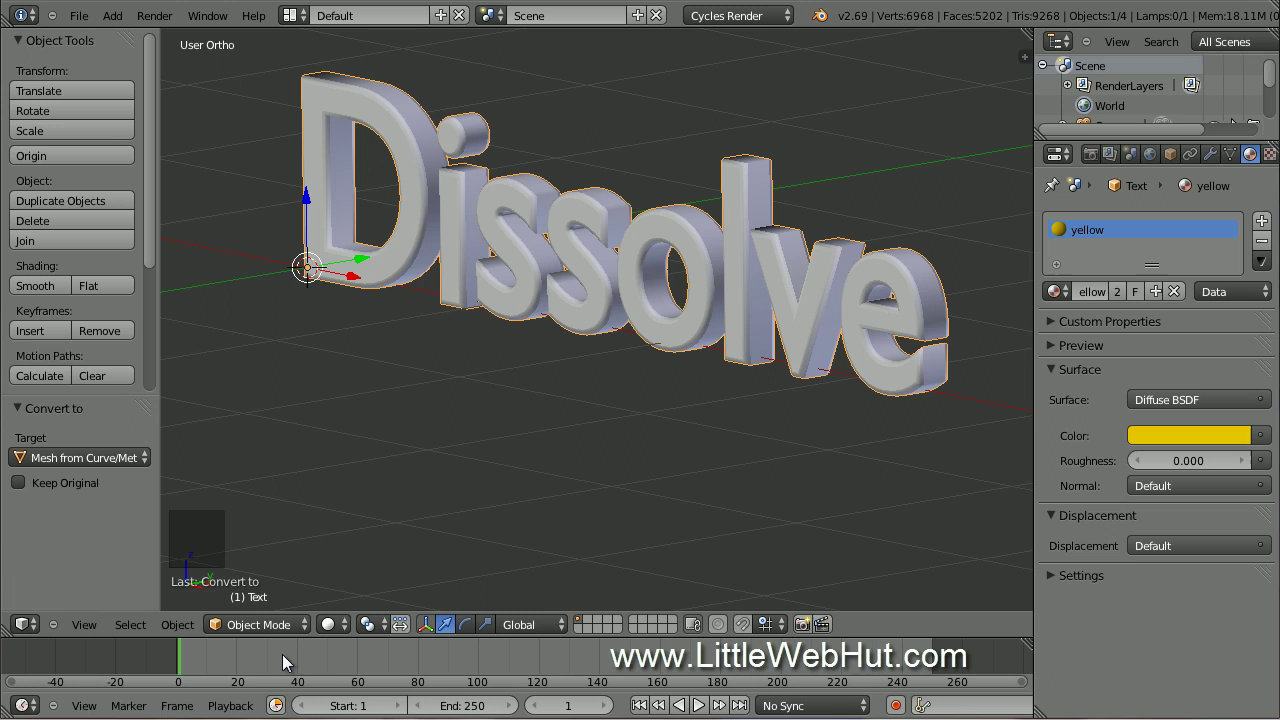
# Scrub the timeline, then set the render End Frame to 135.
pyautogui.click(286, 662)
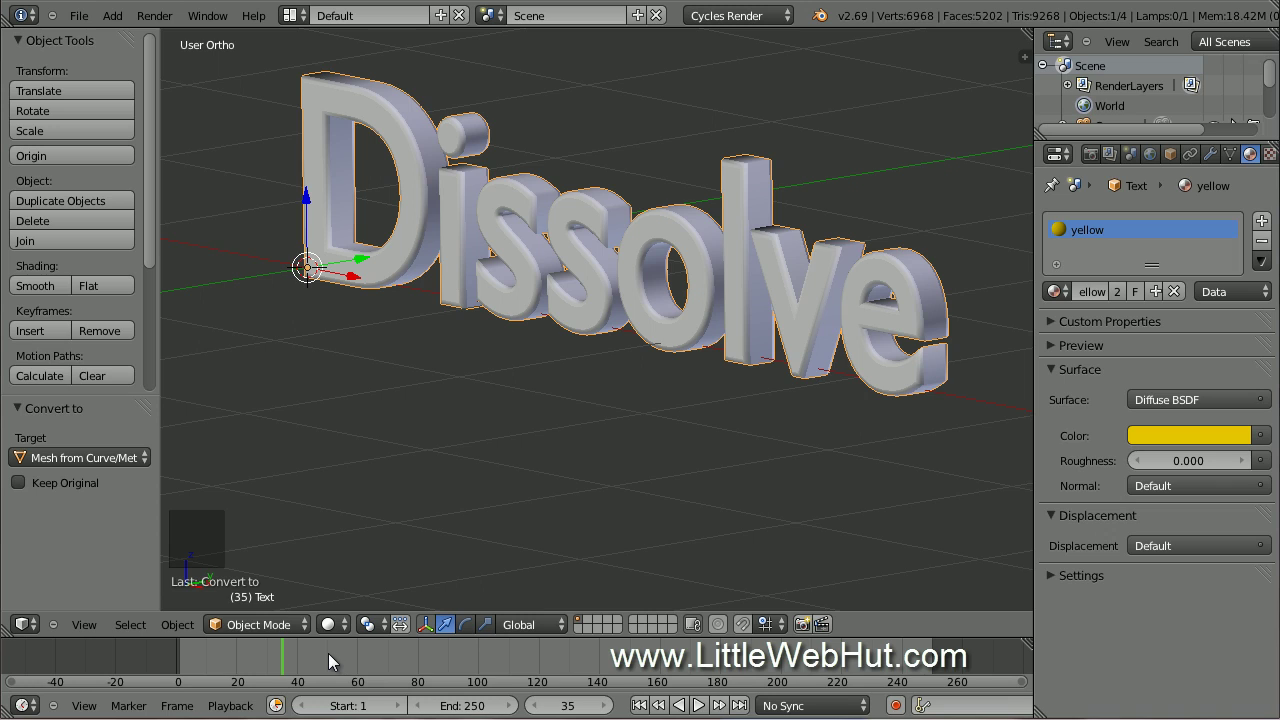
pyautogui.click(330, 662)
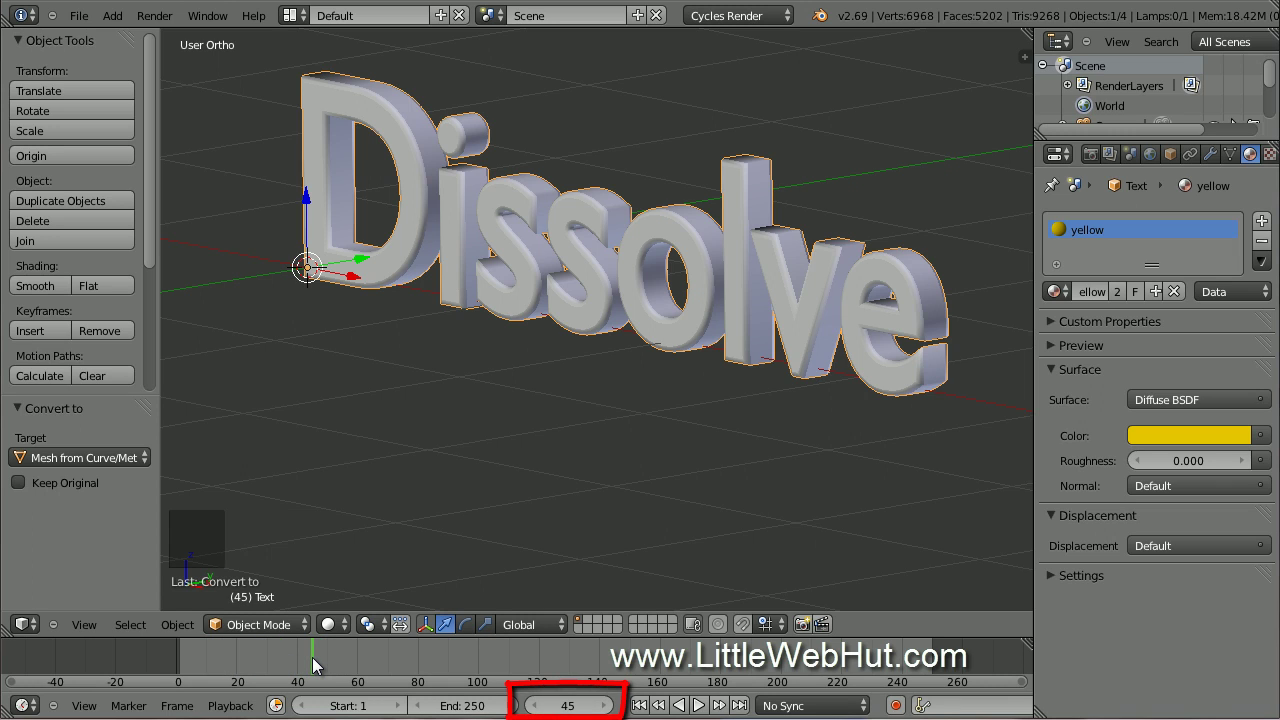
pyautogui.click(311, 264)
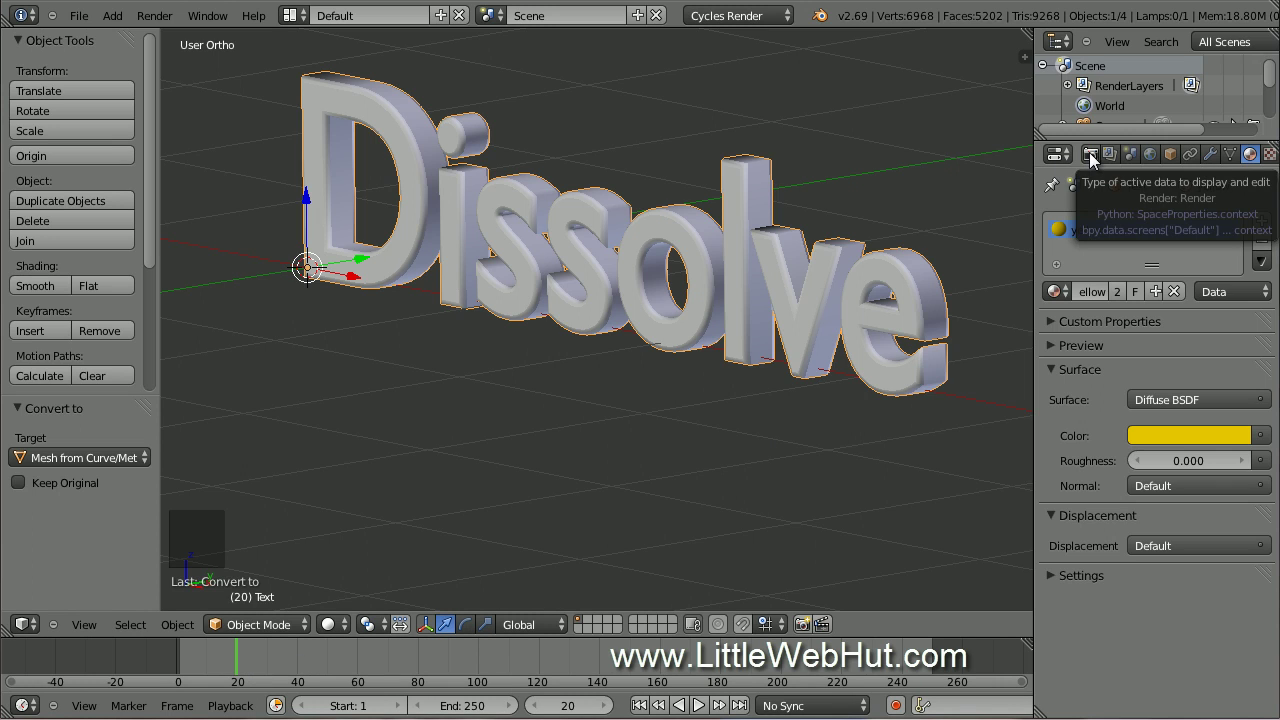
pyautogui.click(1093, 160)
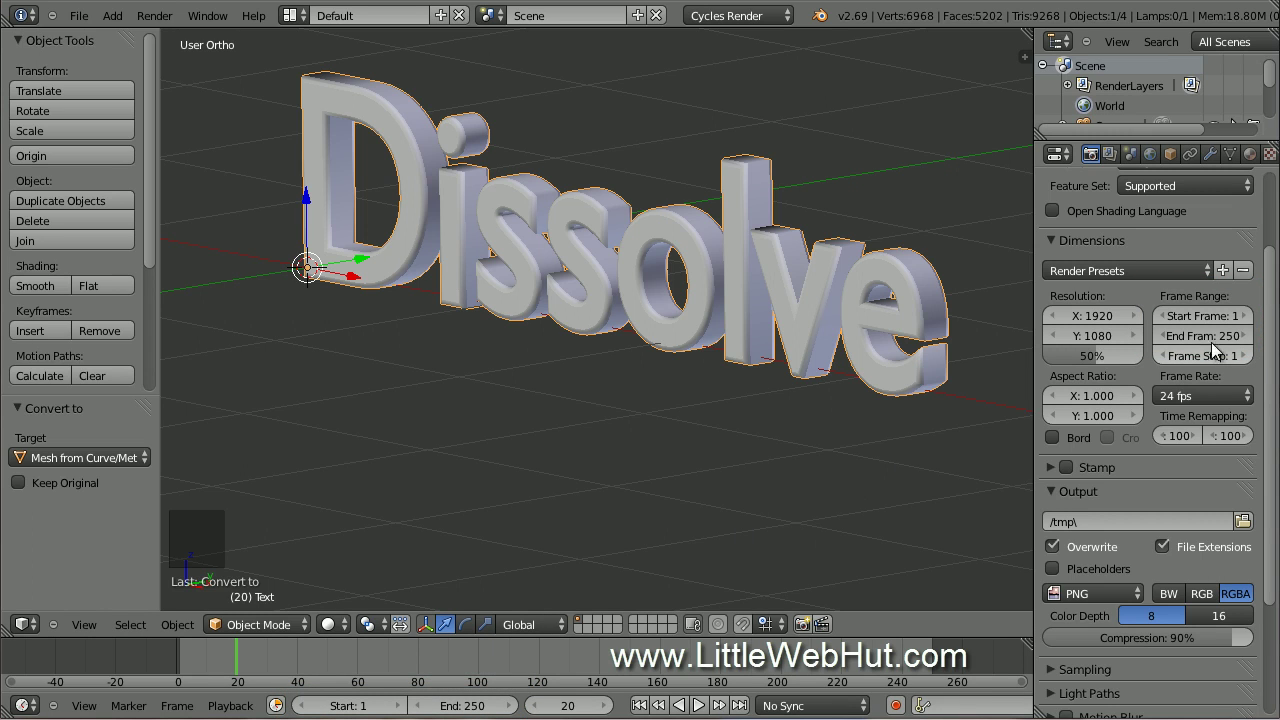
pyautogui.click(1218, 342)
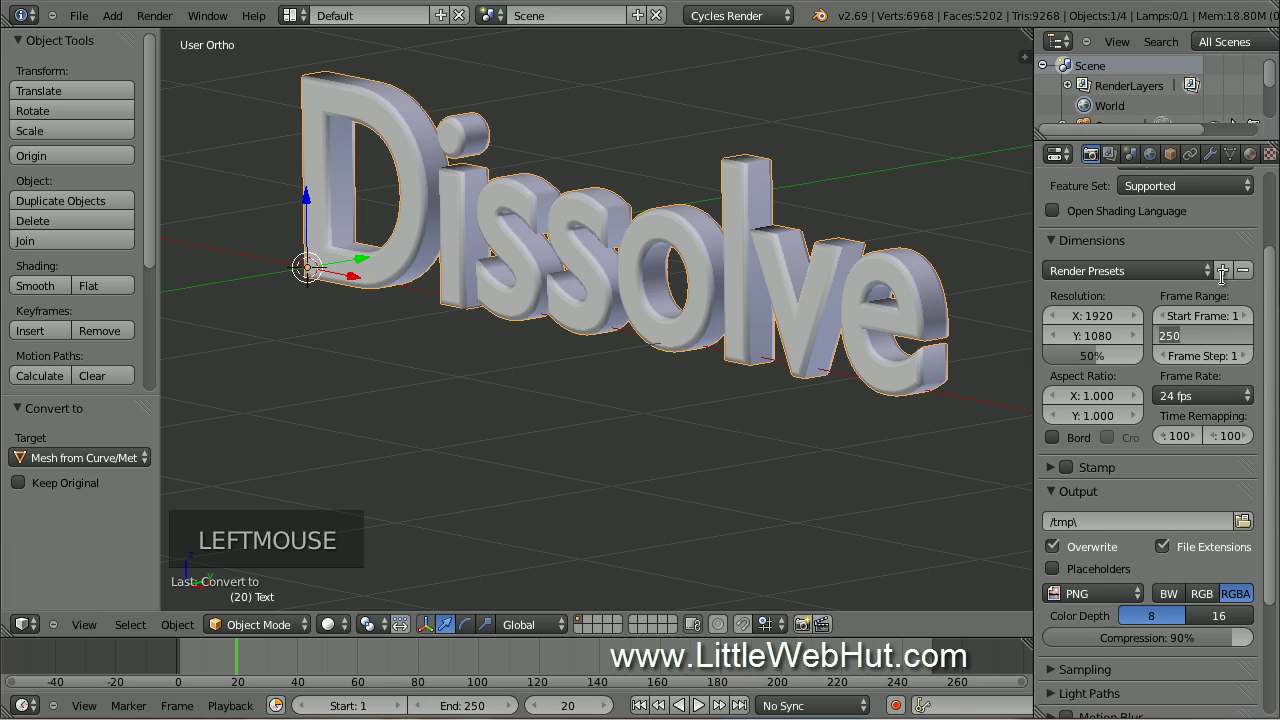
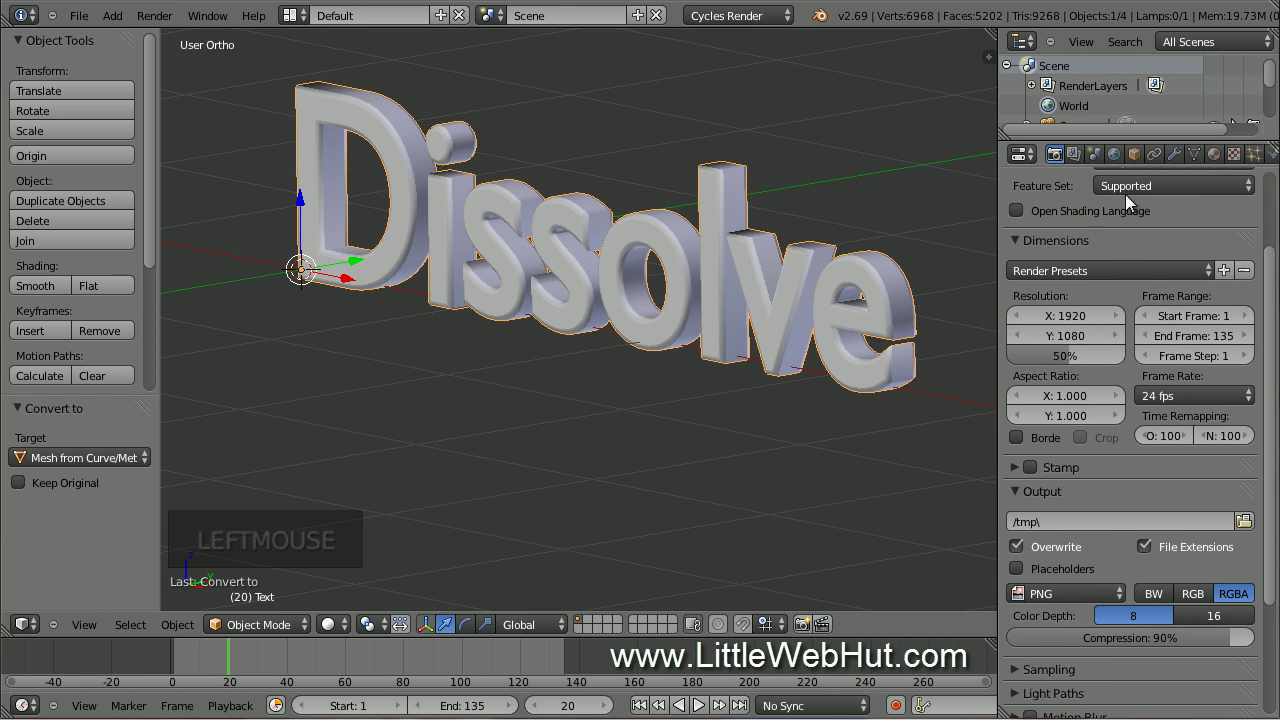
# Add a new particle system to the Dissolve text.
pyautogui.click(1260, 159)
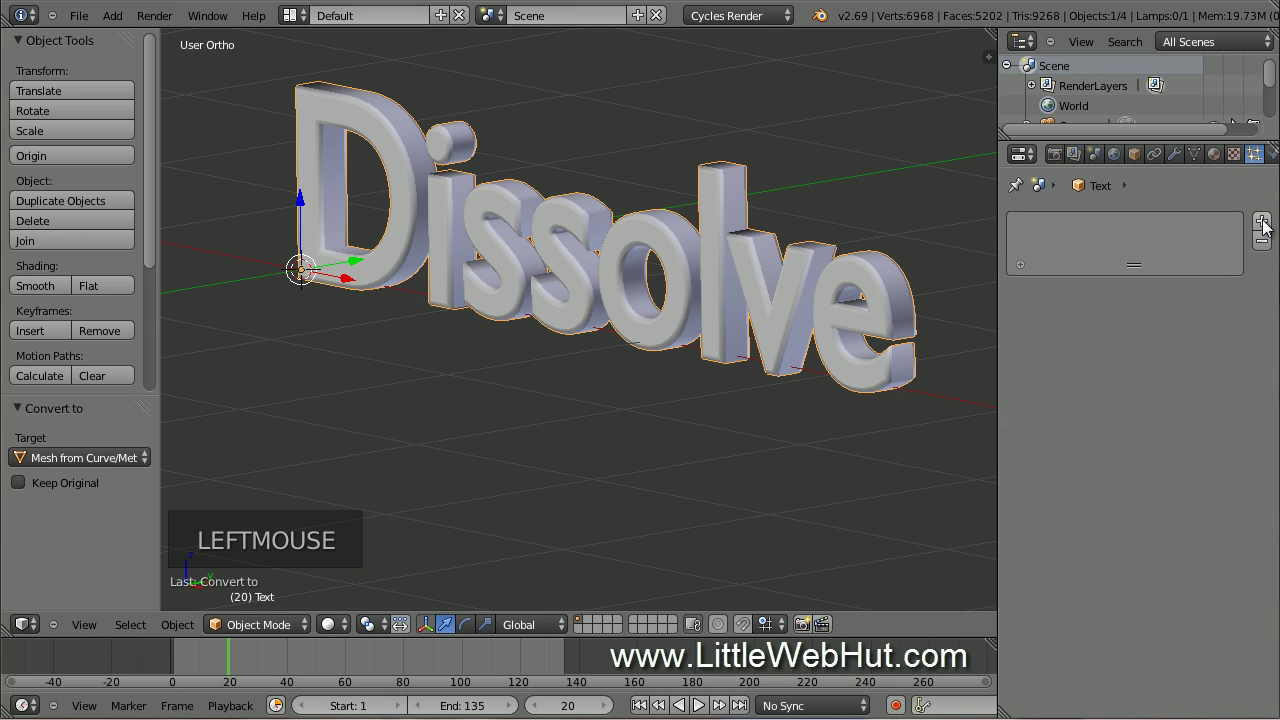
pyautogui.click(1267, 226)
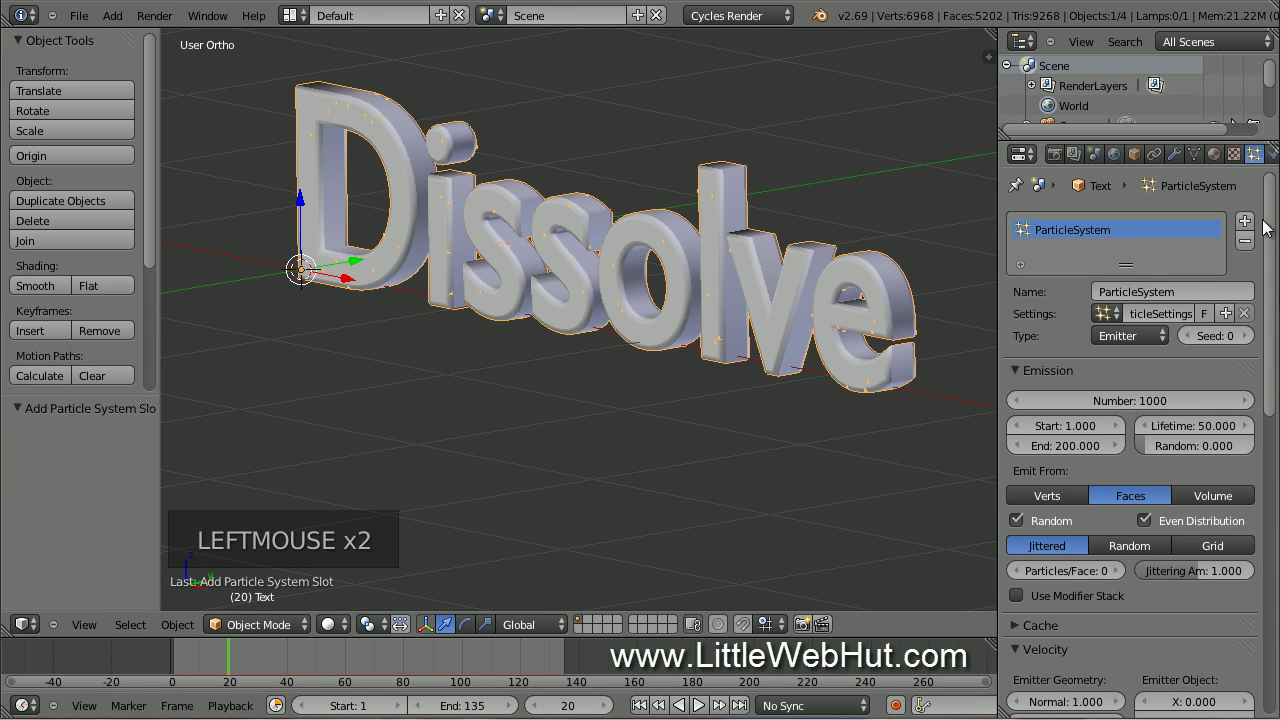
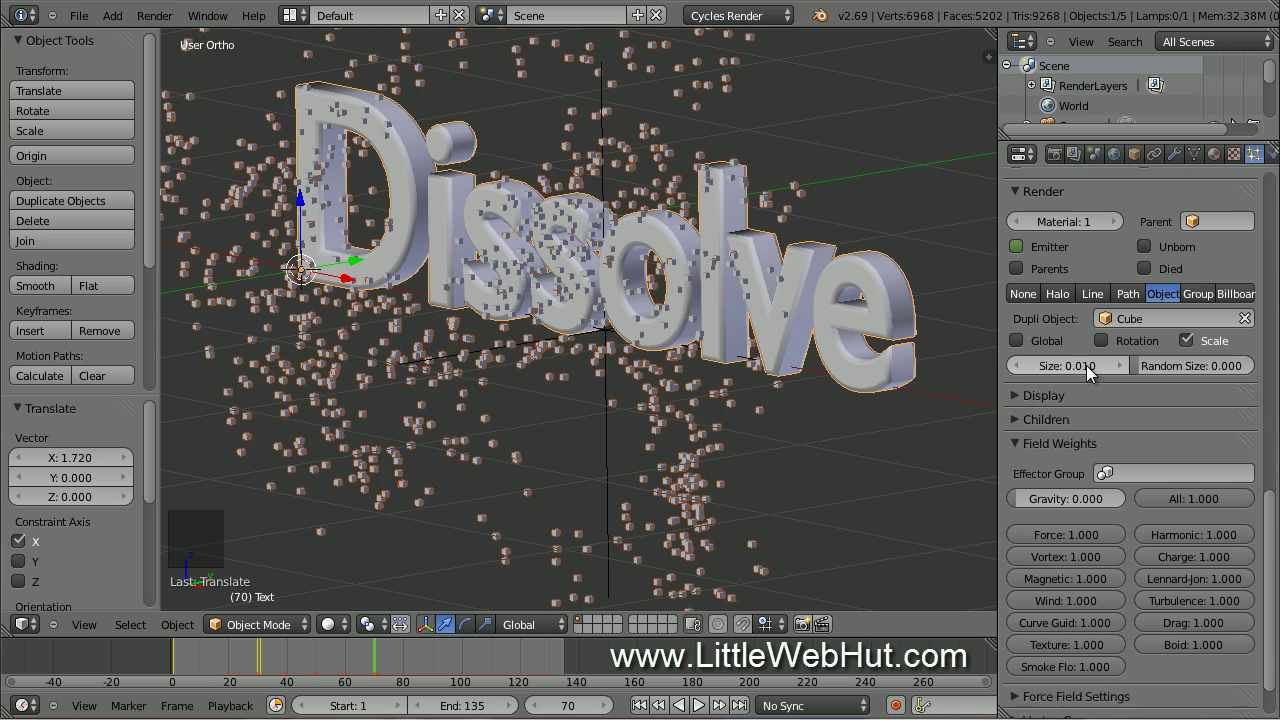
# Set particle size to 0.001 and emission from frame 20 to 30 with a 100-frame lifetime.
pyautogui.press('i')
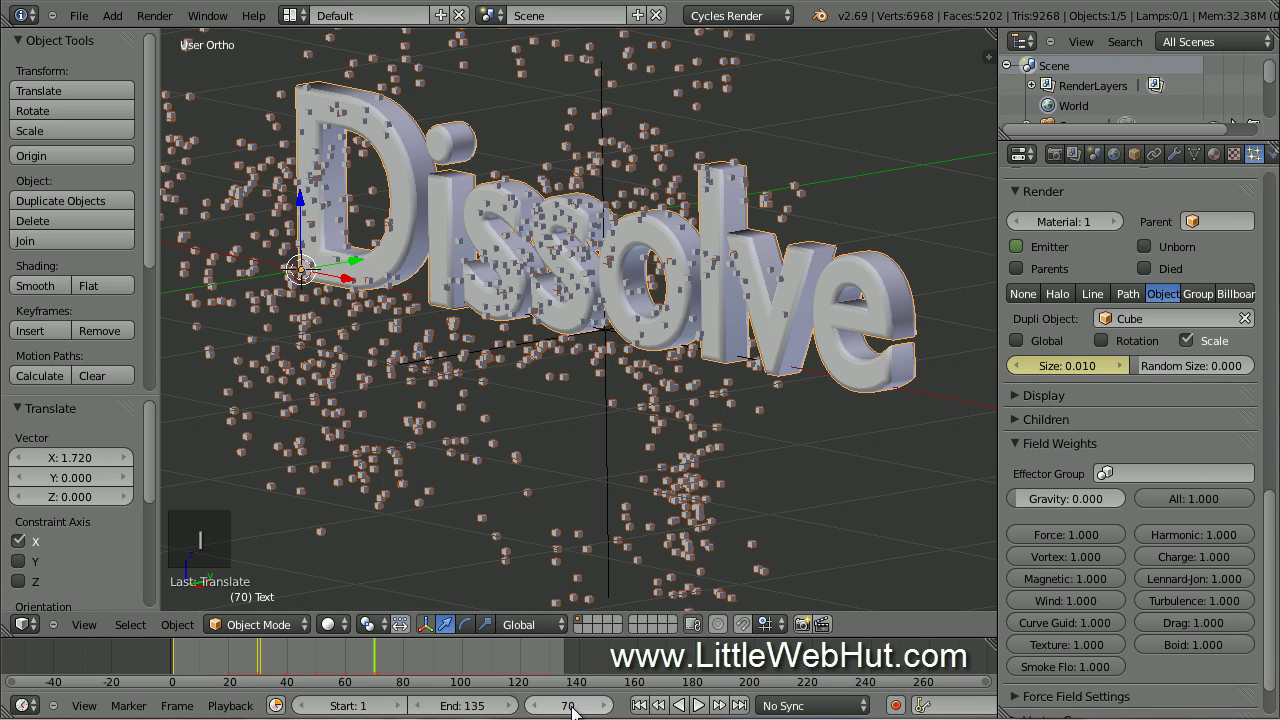
pyautogui.click(571, 702)
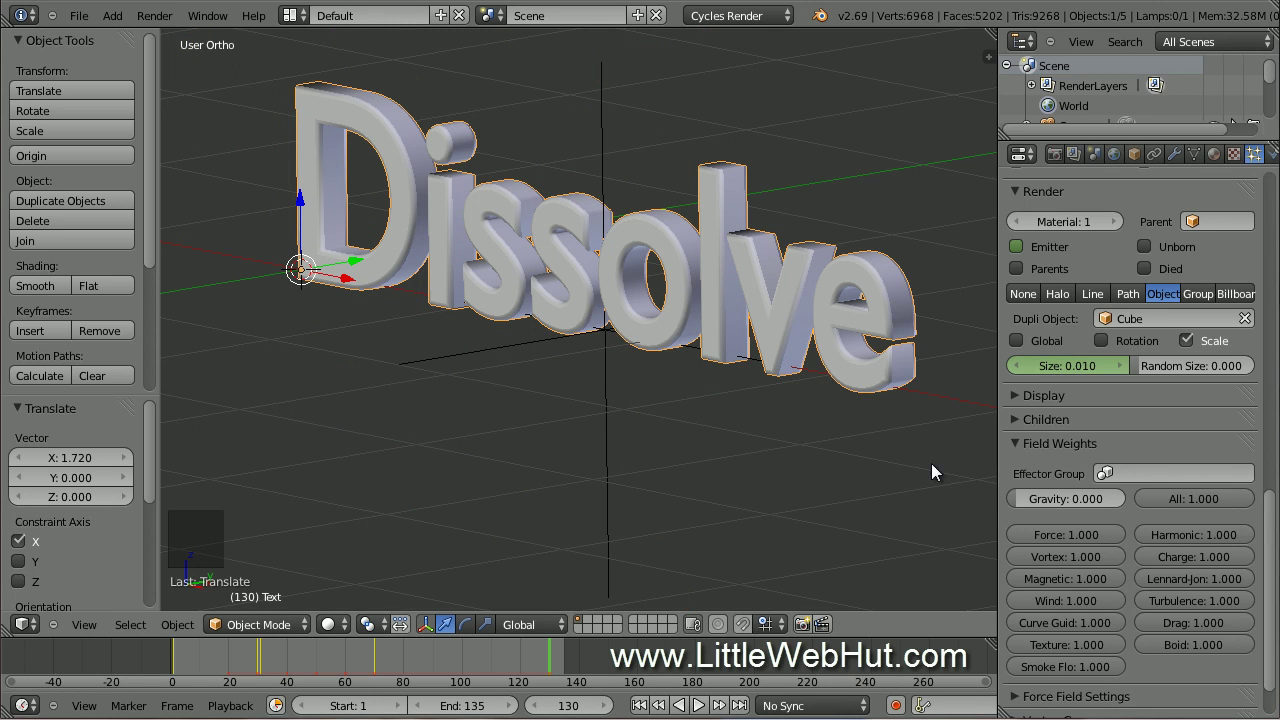
pyautogui.click(1076, 373)
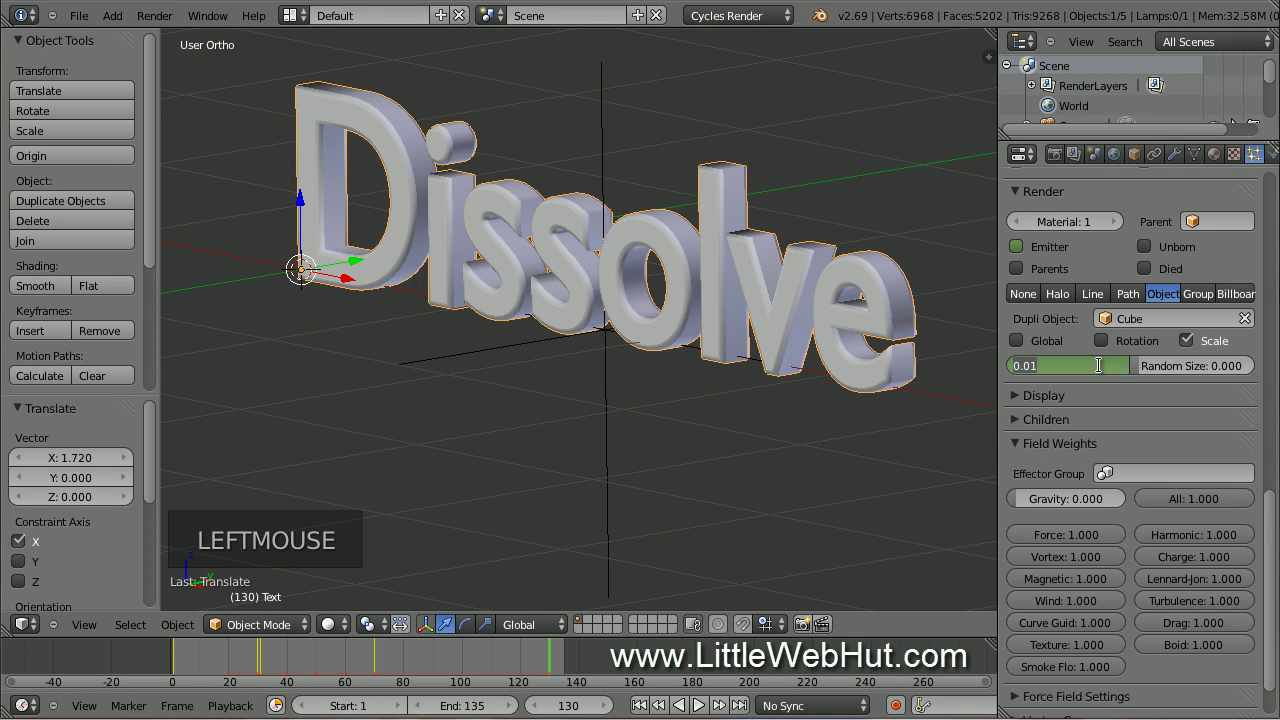
pyautogui.press('KP_0')
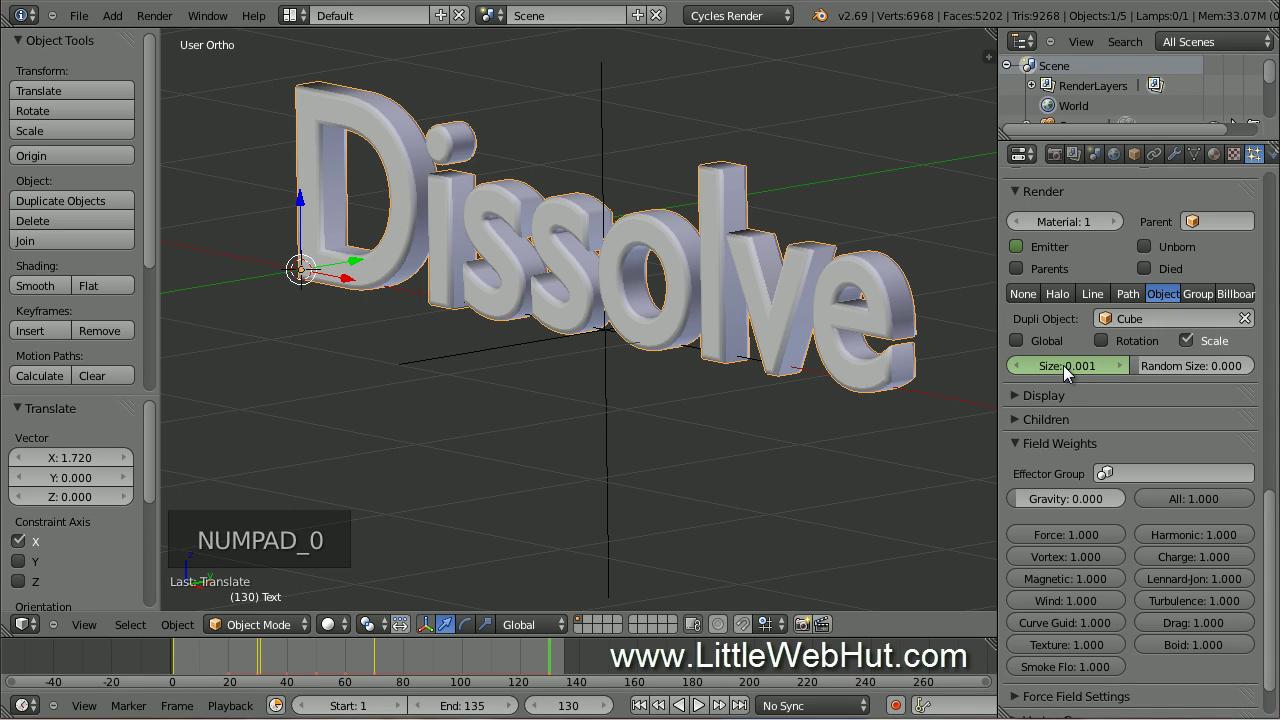
pyautogui.press('i')
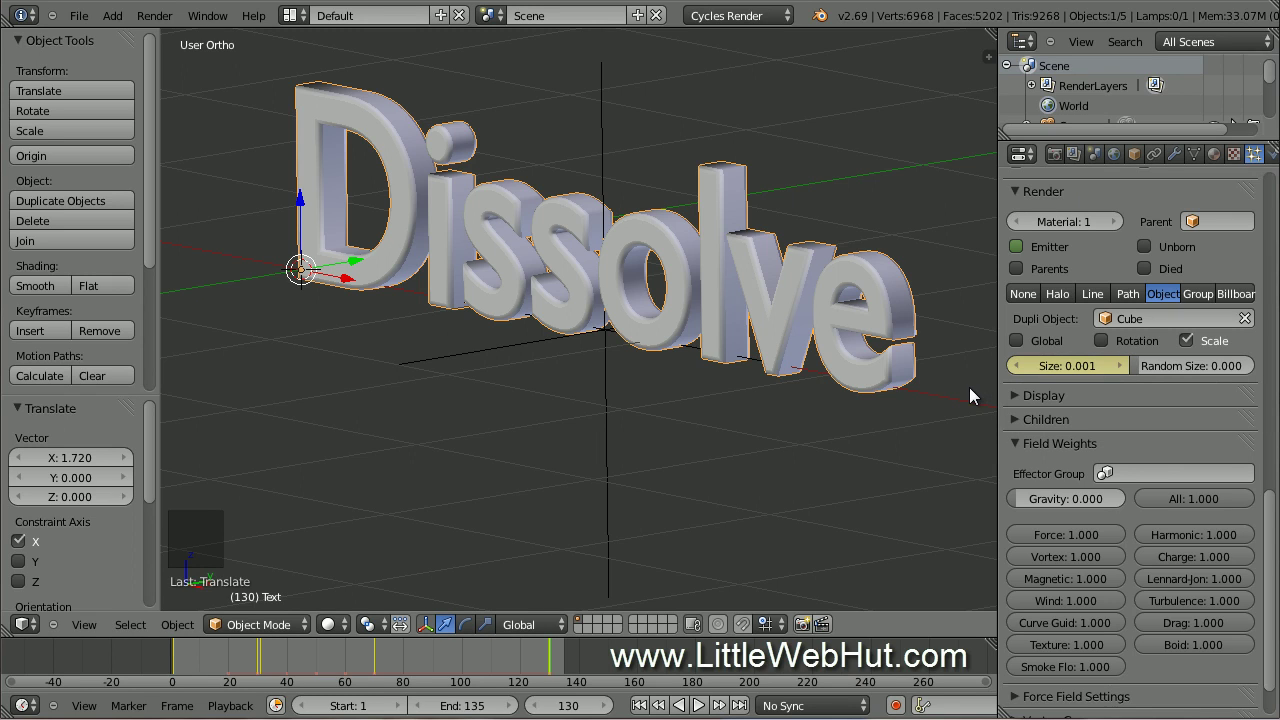
pyautogui.click(1272, 533)
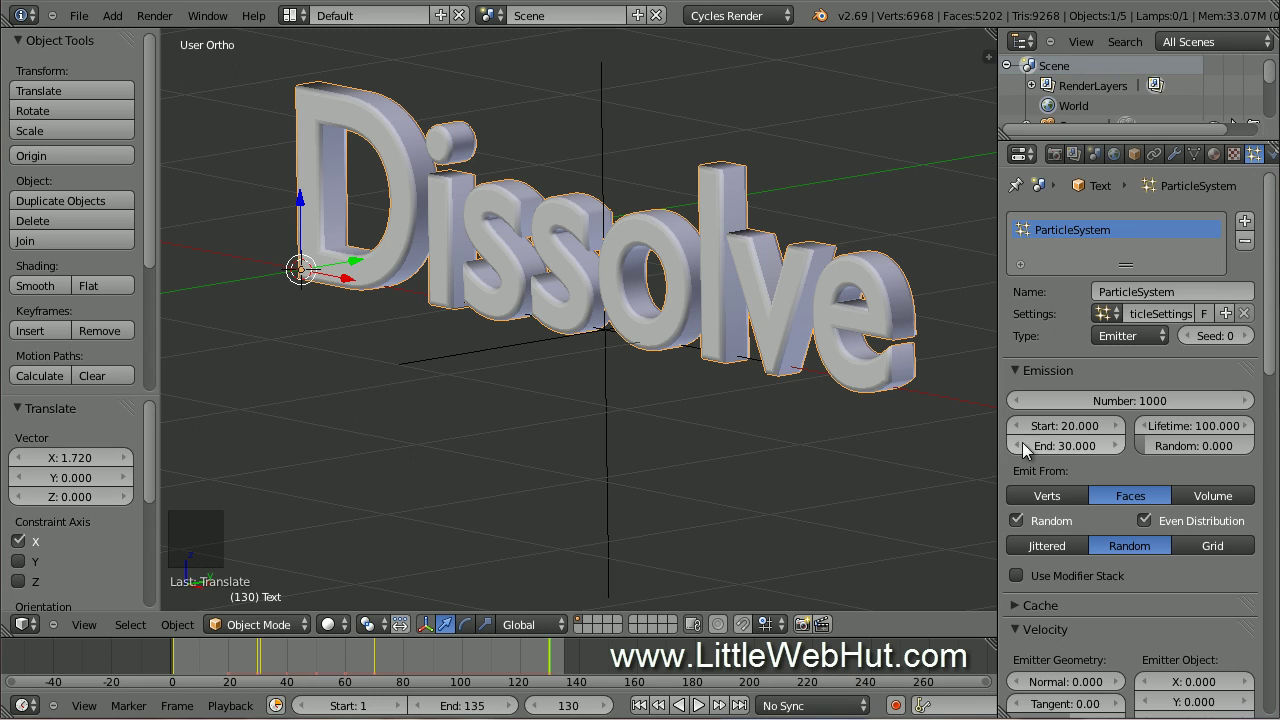
# Add a ground plane, lower it slightly on Z beneath the text and scale it up 100 times.
pyautogui.press('shift+a')
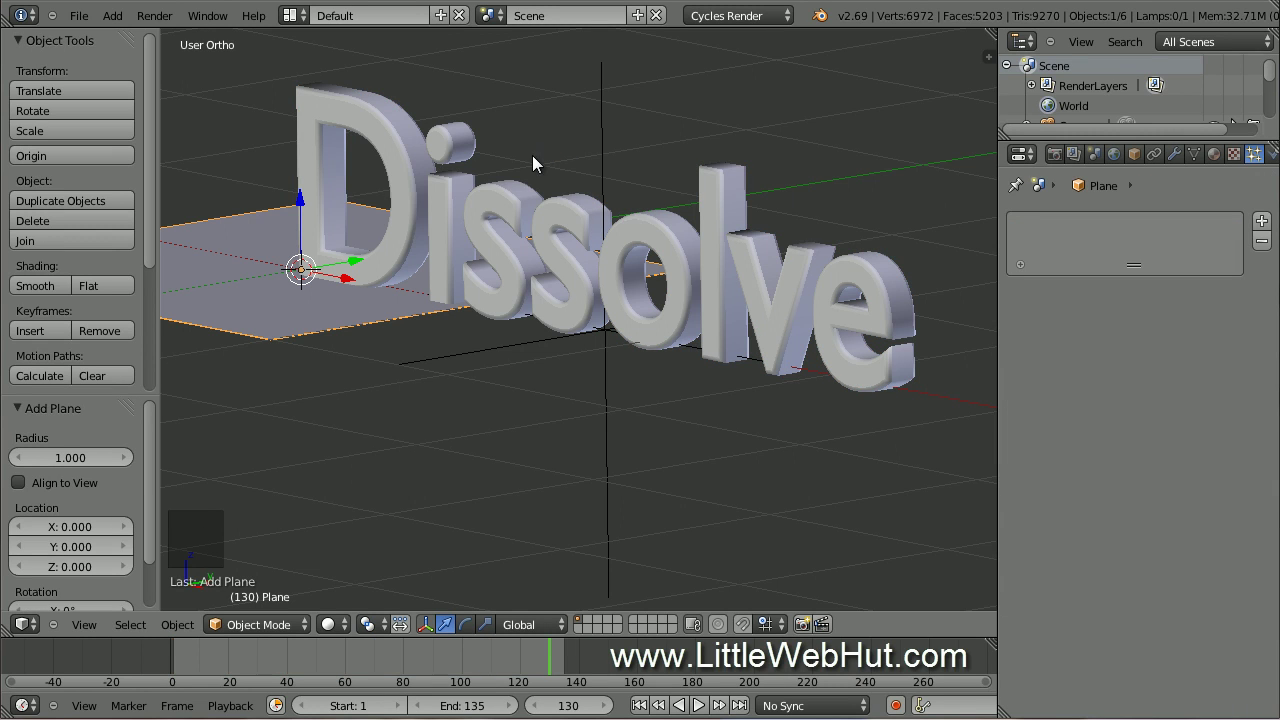
pyautogui.click(303, 206)
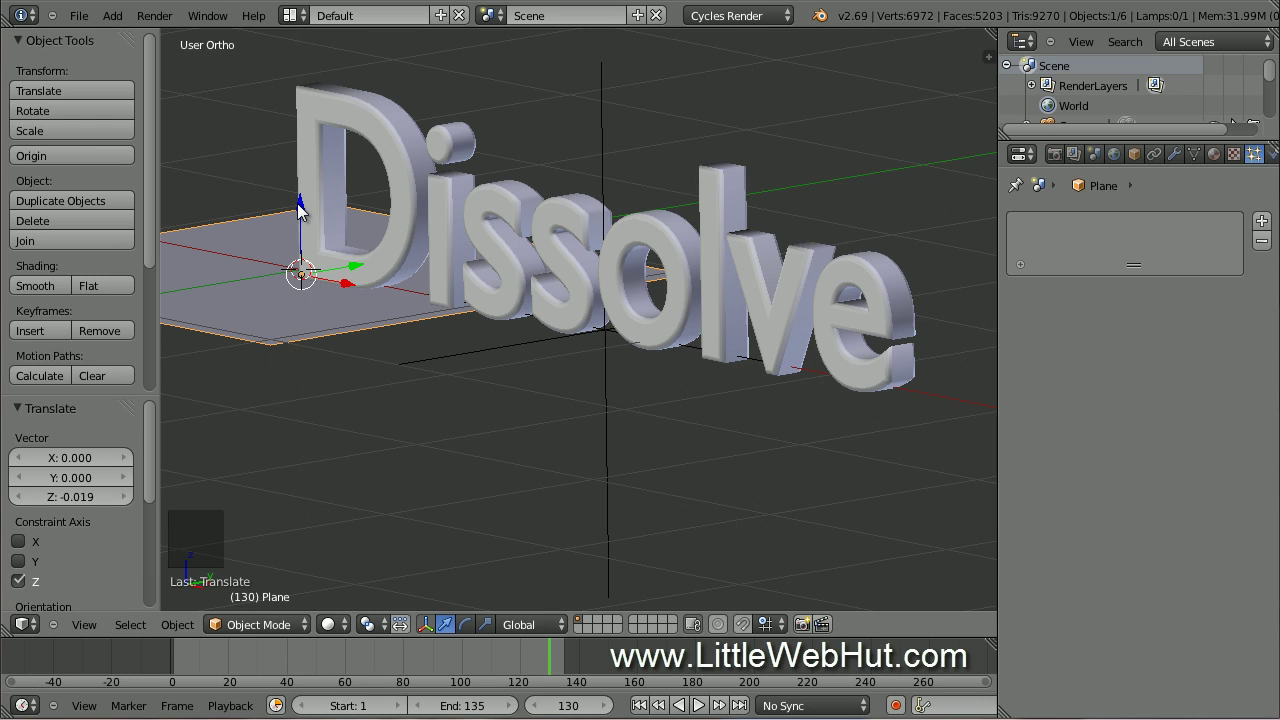
pyautogui.press('s')
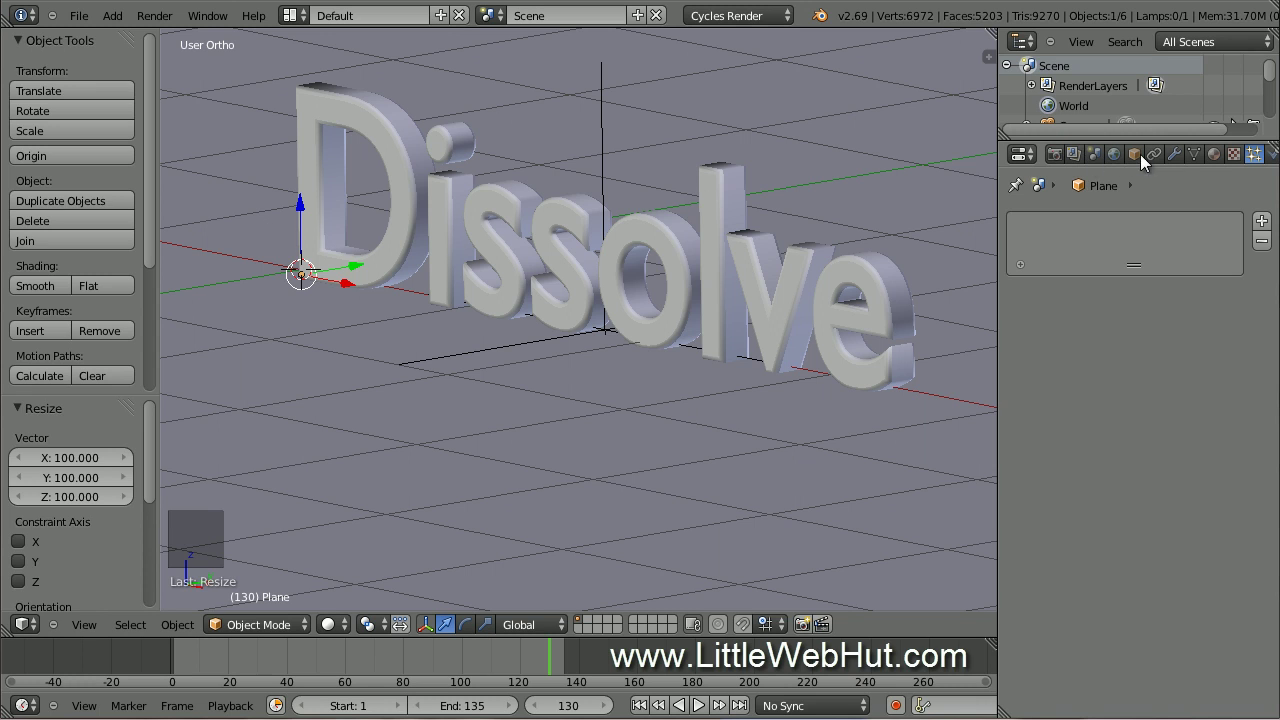
# Create a new plane material mixing Diffuse and Glossy BSDF at factor 0.300.
pyautogui.click(1220, 161)
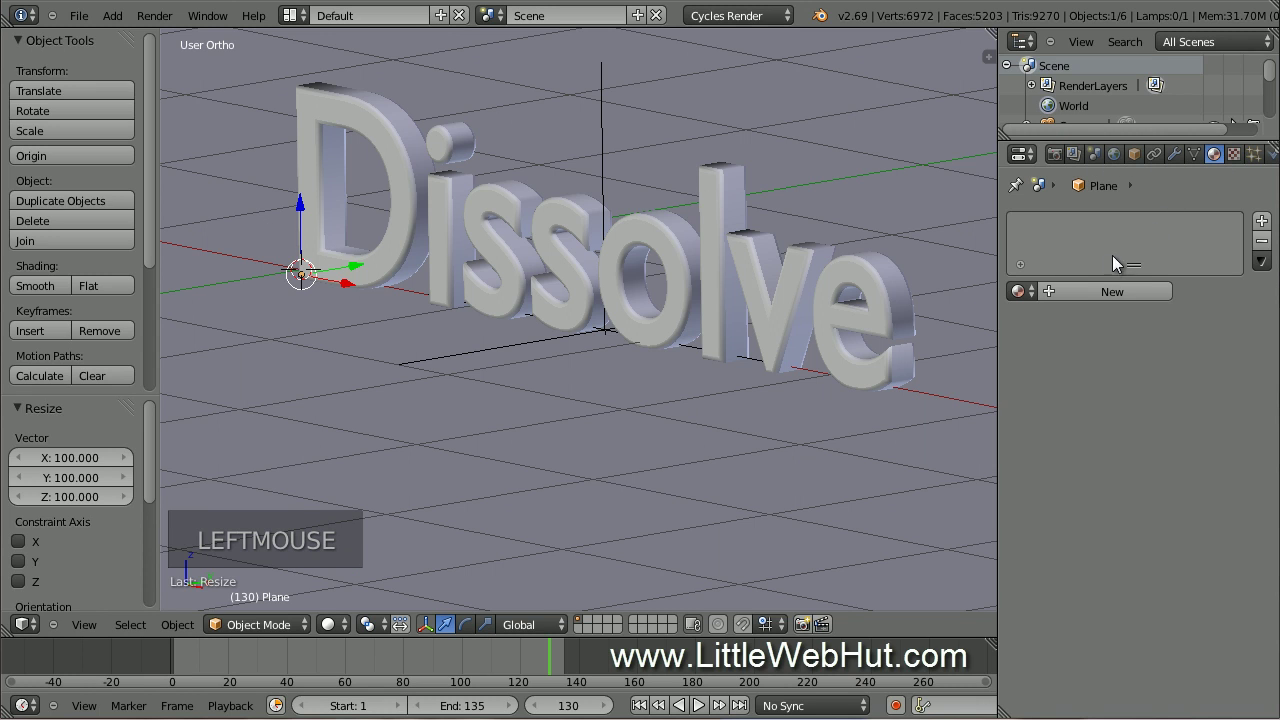
pyautogui.click(1087, 299)
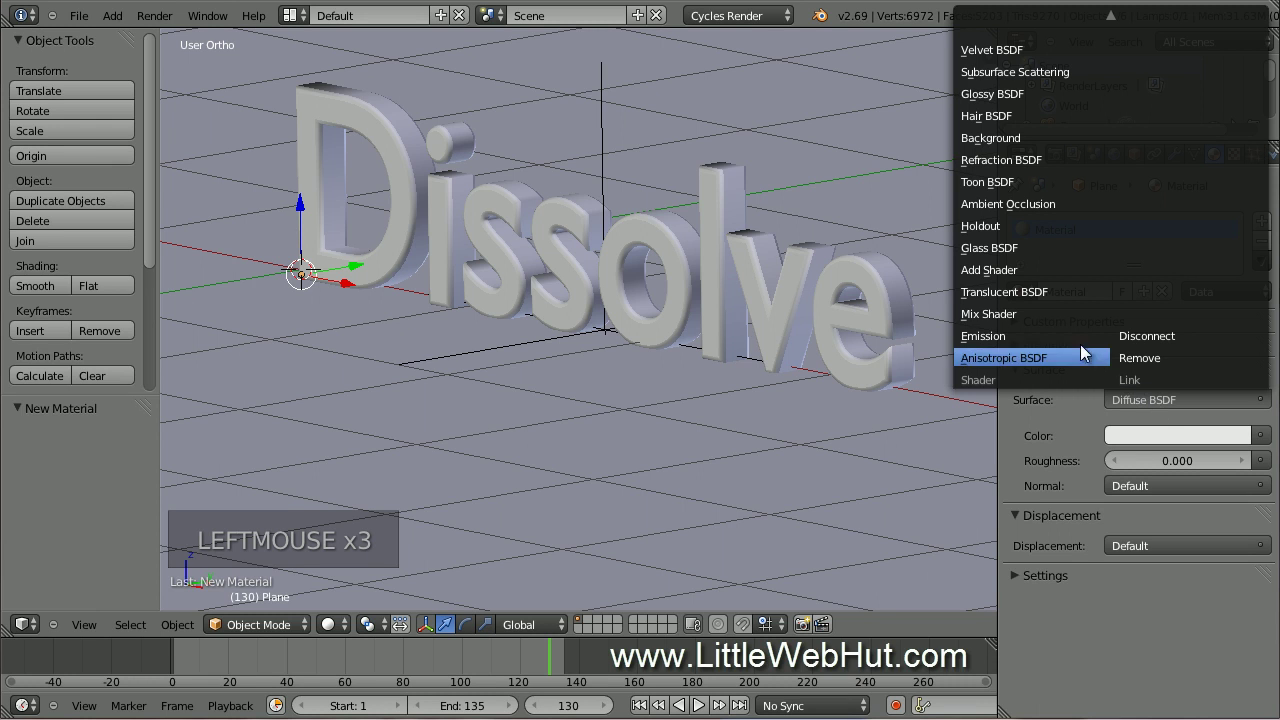
pyautogui.click(1044, 321)
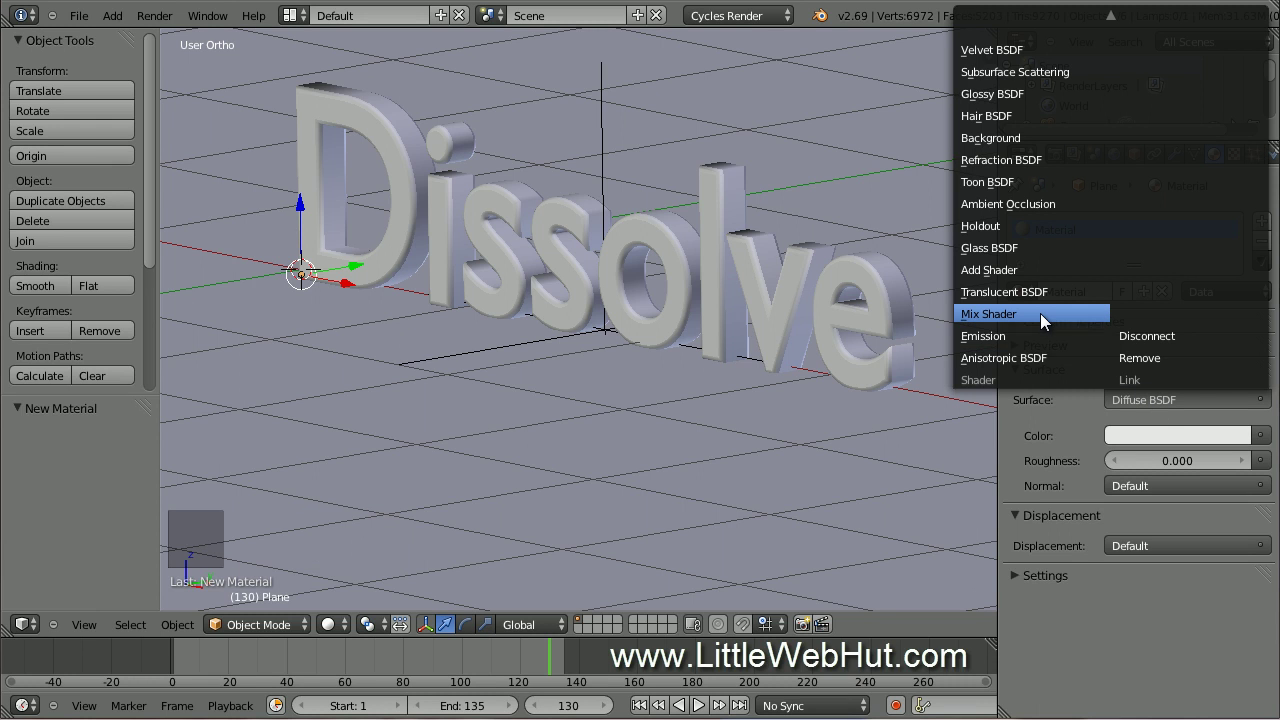
pyautogui.click(1152, 466)
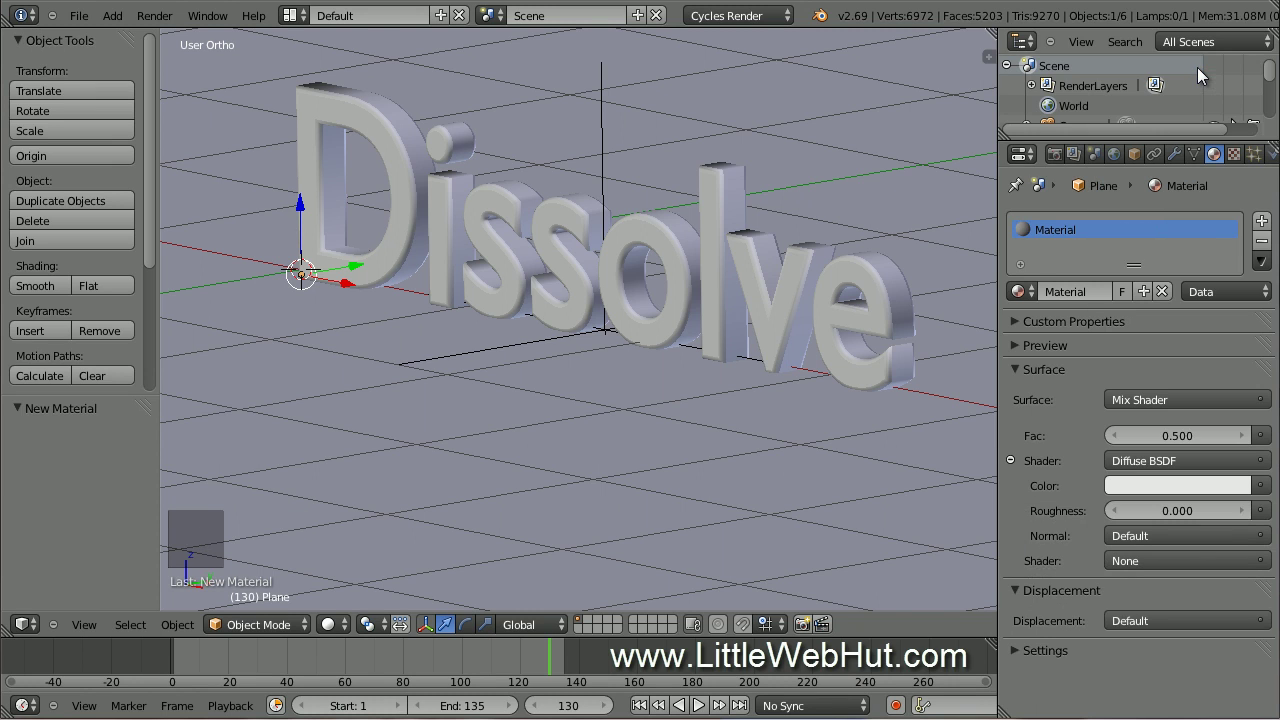
pyautogui.click(1156, 571)
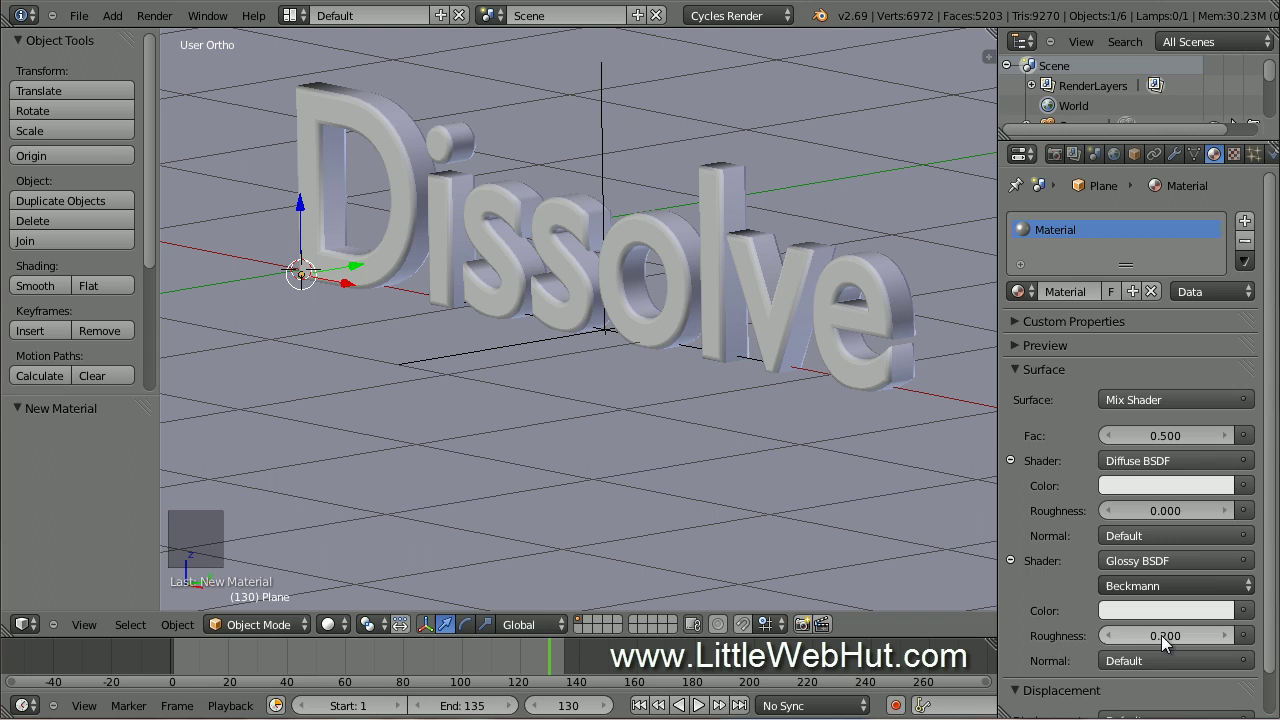
pyautogui.click(1165, 644)
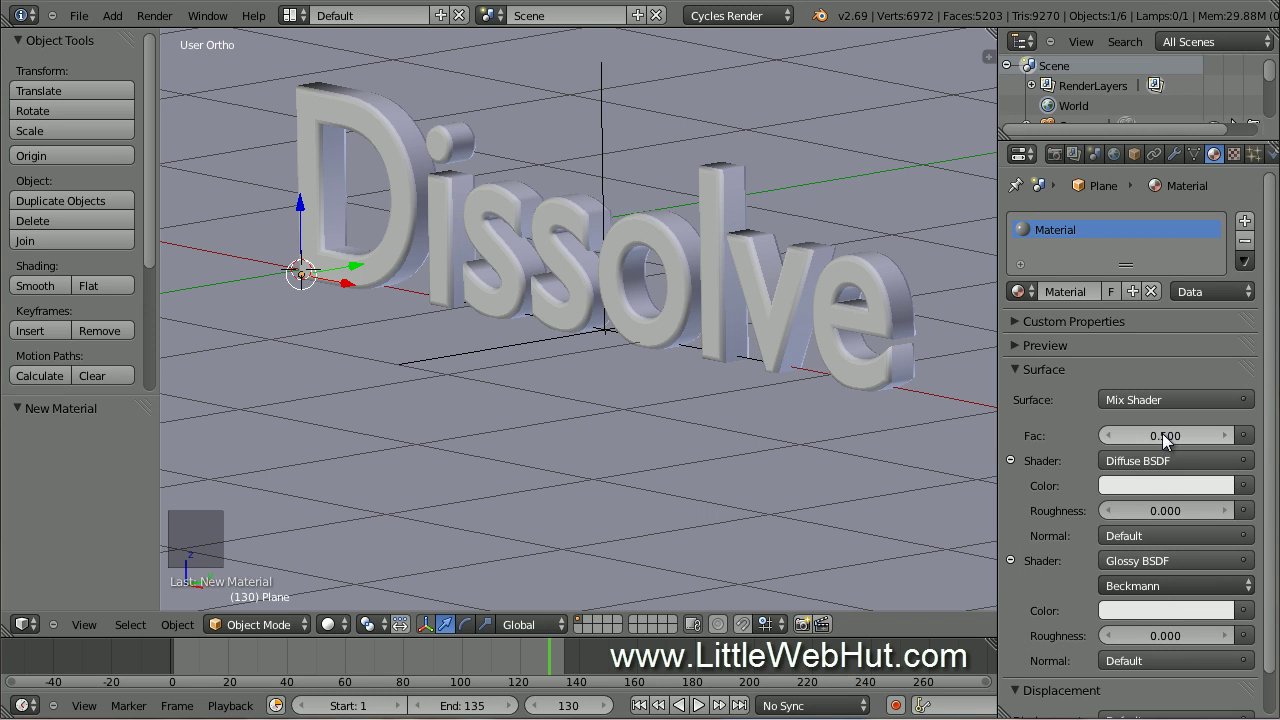
pyautogui.click(1166, 441)
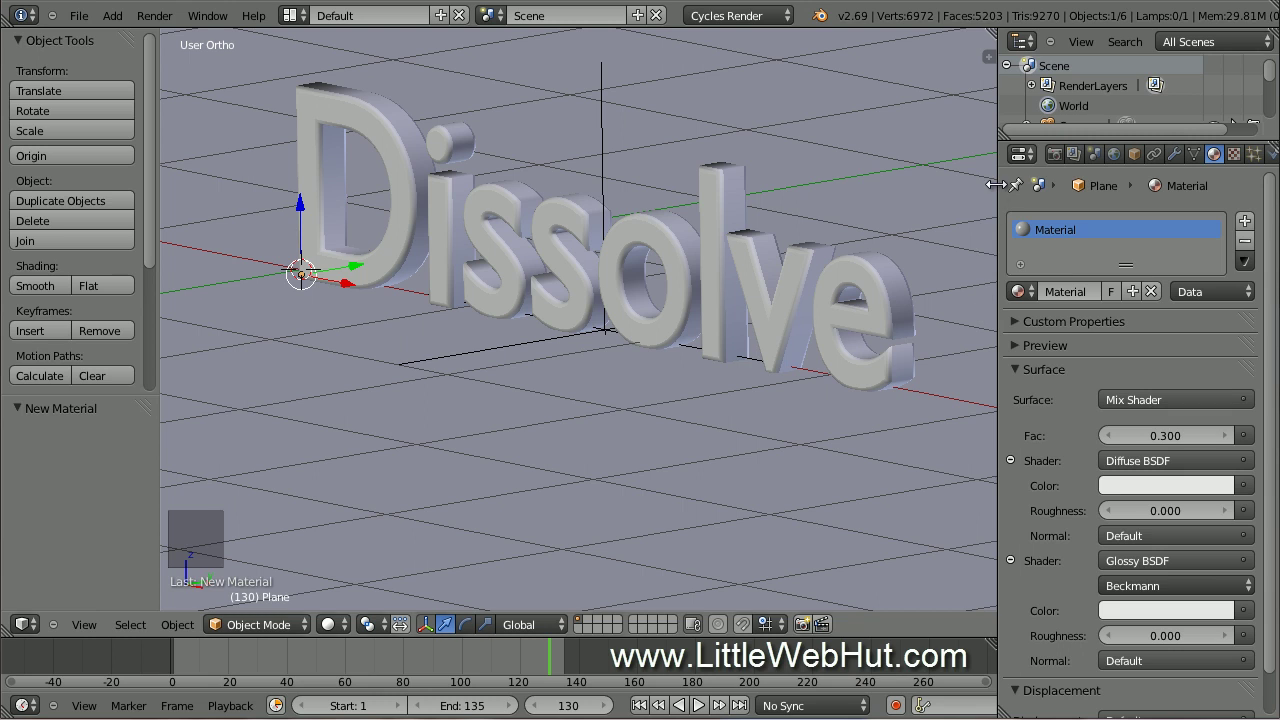
# Enable Collision physics on the ground plane and switch to the right side view.
pyautogui.click(310, 265)
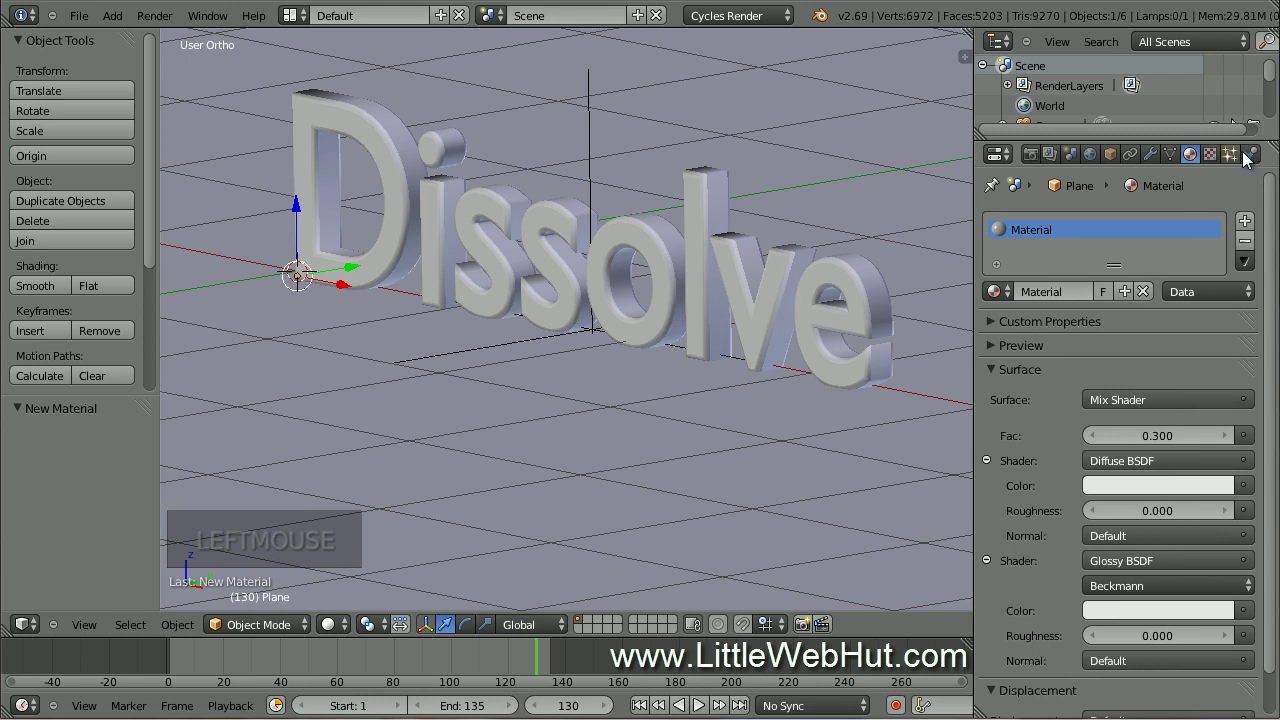
pyautogui.click(1256, 158)
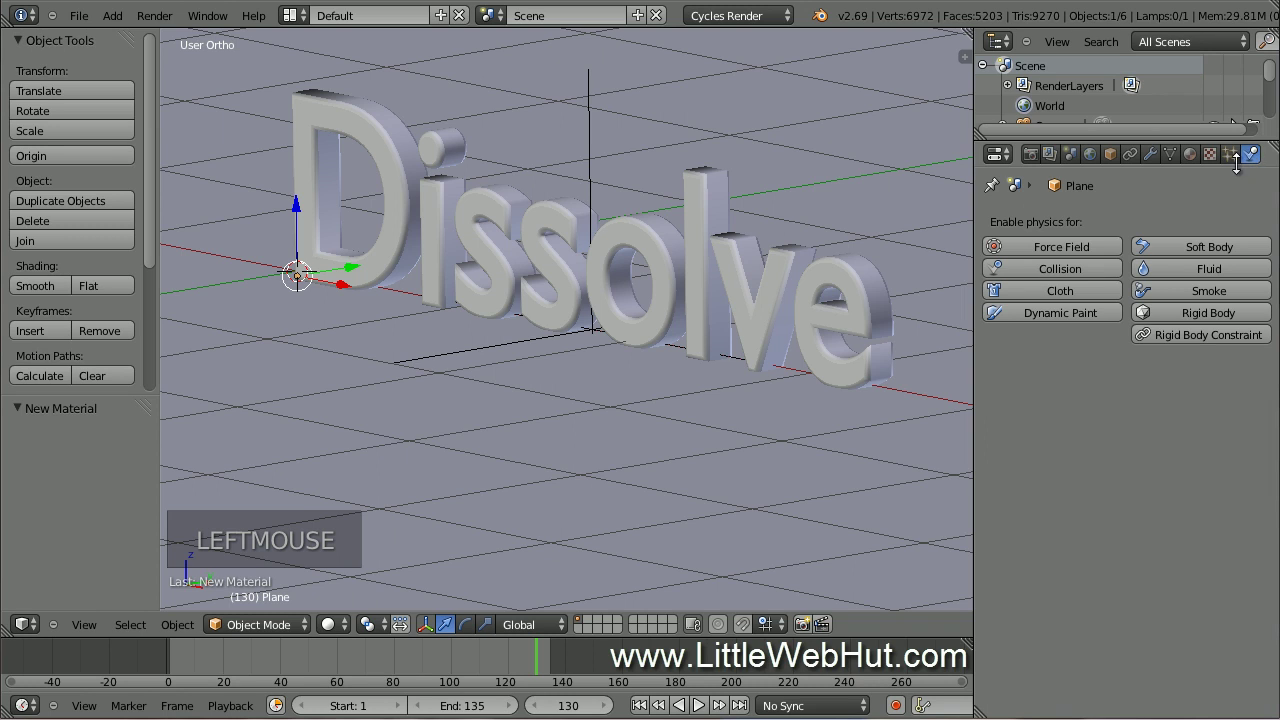
pyautogui.click(1106, 272)
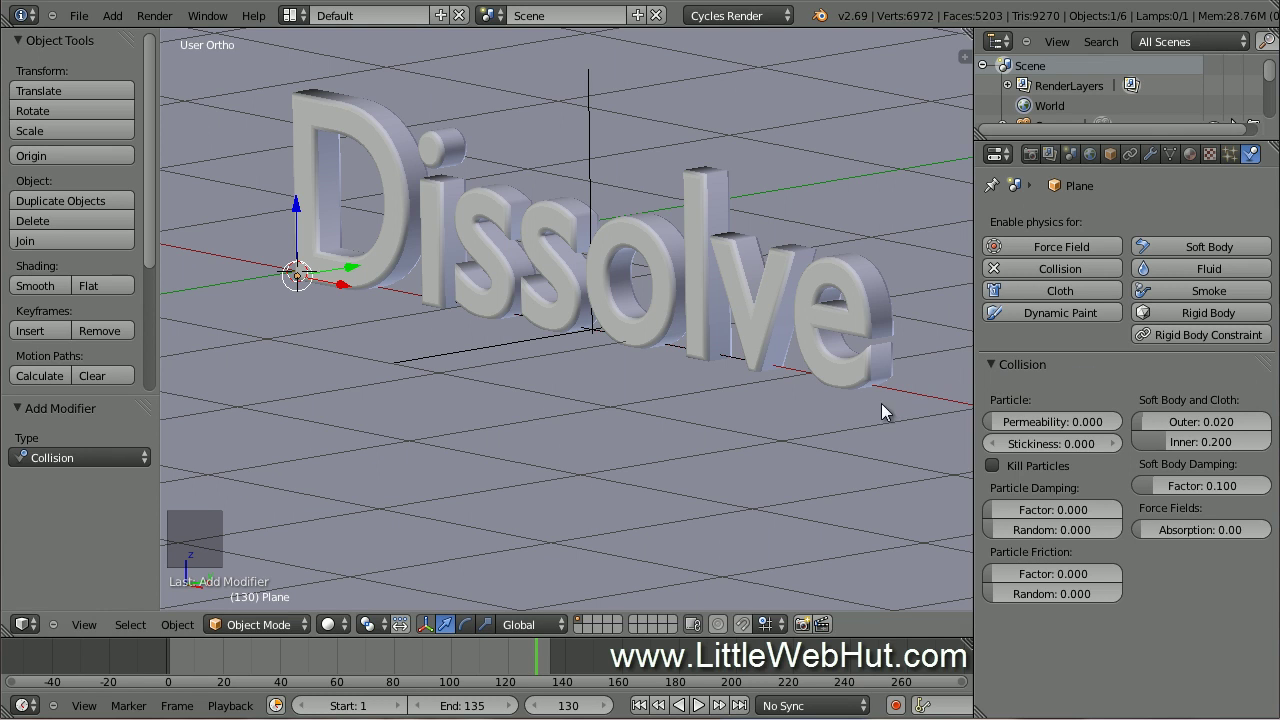
pyautogui.press('KP_3')
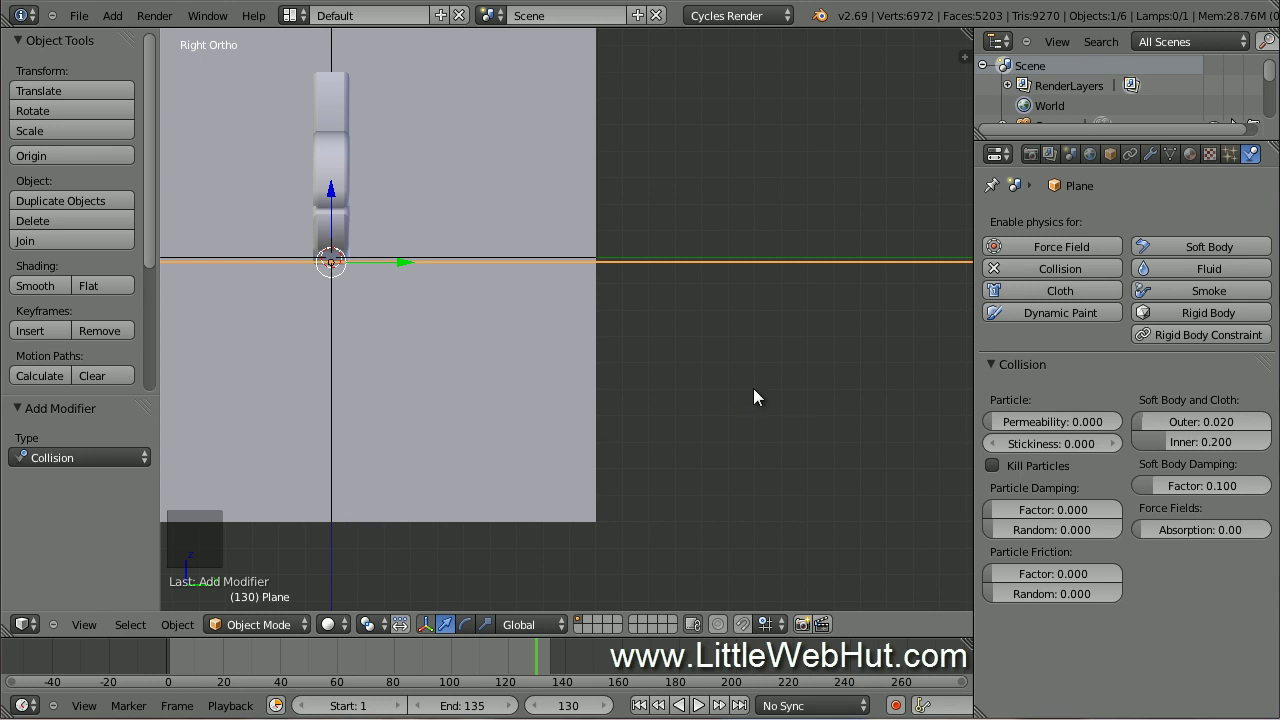
# Select the point lamp and move it along Y to sit above the camera.
pyautogui.scroll(-3)
pyautogui.scroll(-3)
pyautogui.middleClick(468, 220)
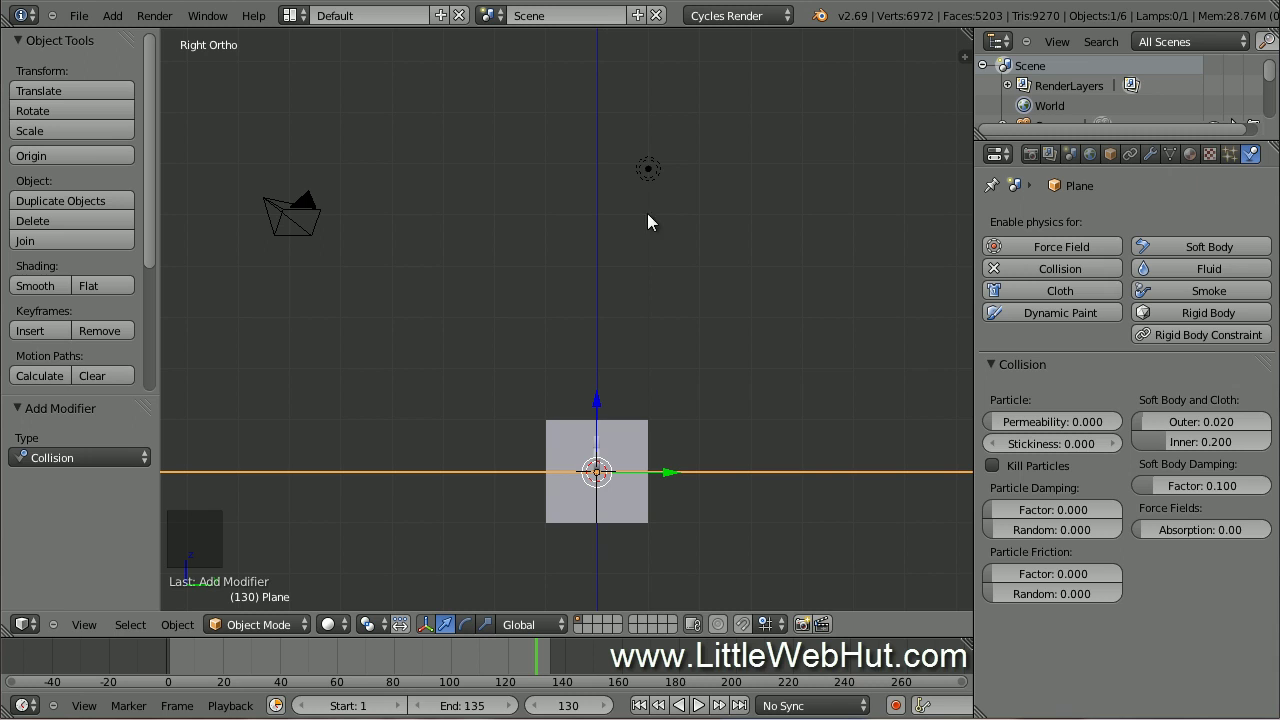
pyautogui.rightClick(655, 176)
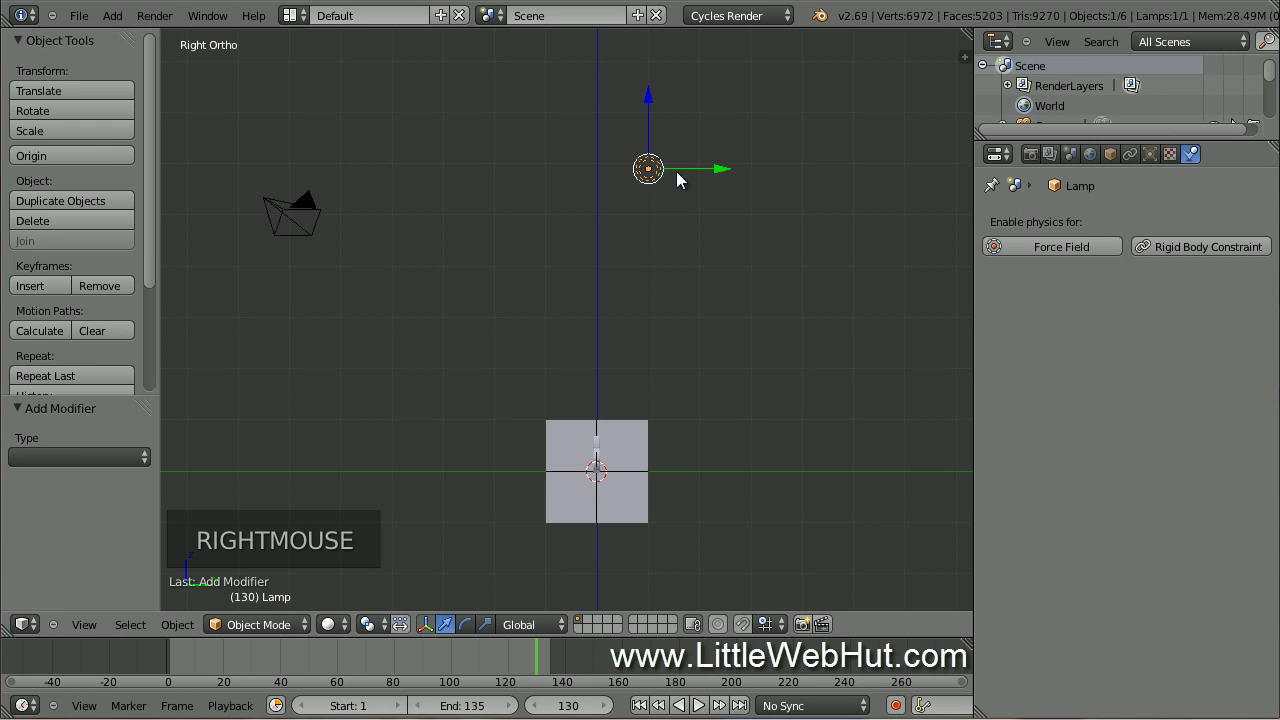
pyautogui.click(726, 174)
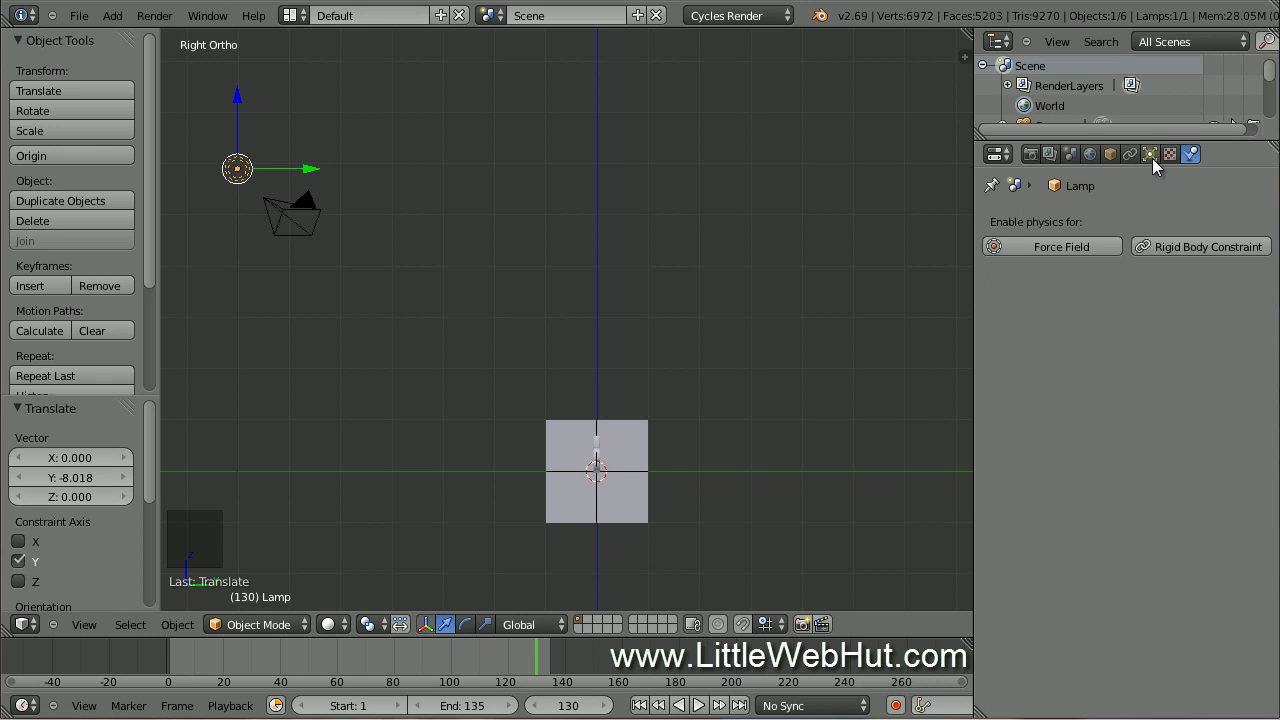
# Set the lamp size to 3 and its node-based emission strength to 5000.
pyautogui.click(1156, 159)
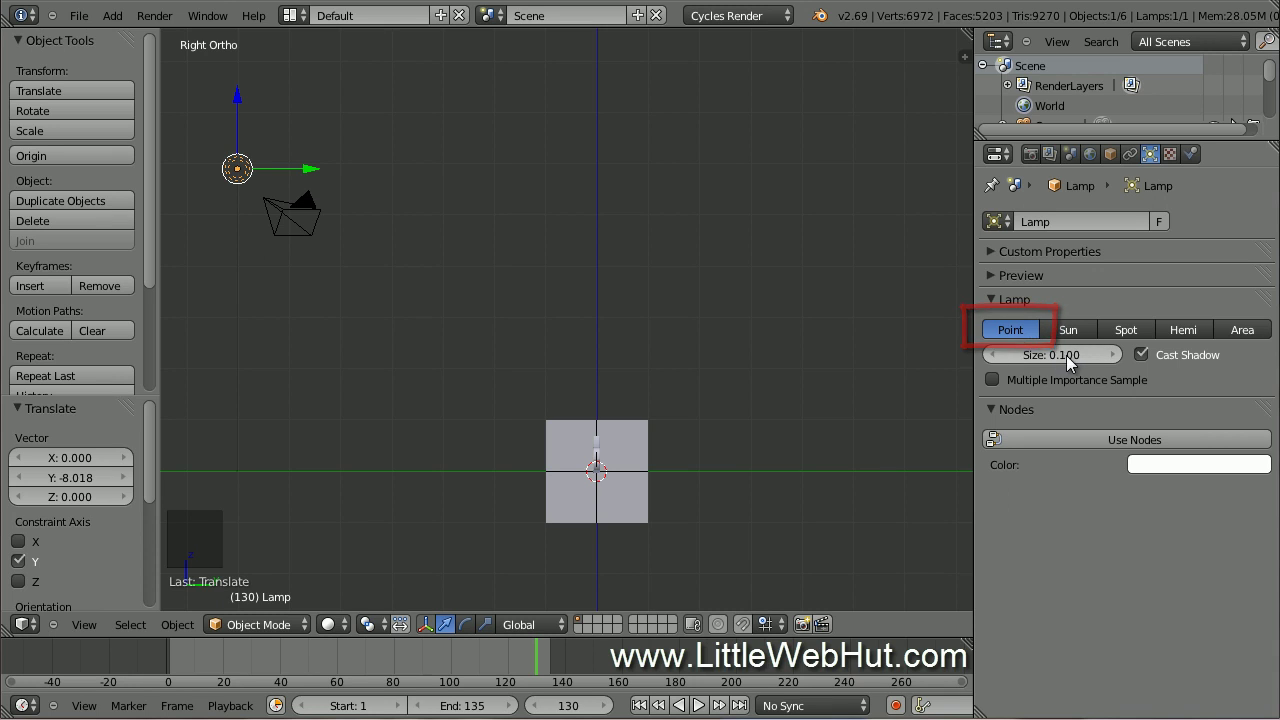
pyautogui.click(1076, 363)
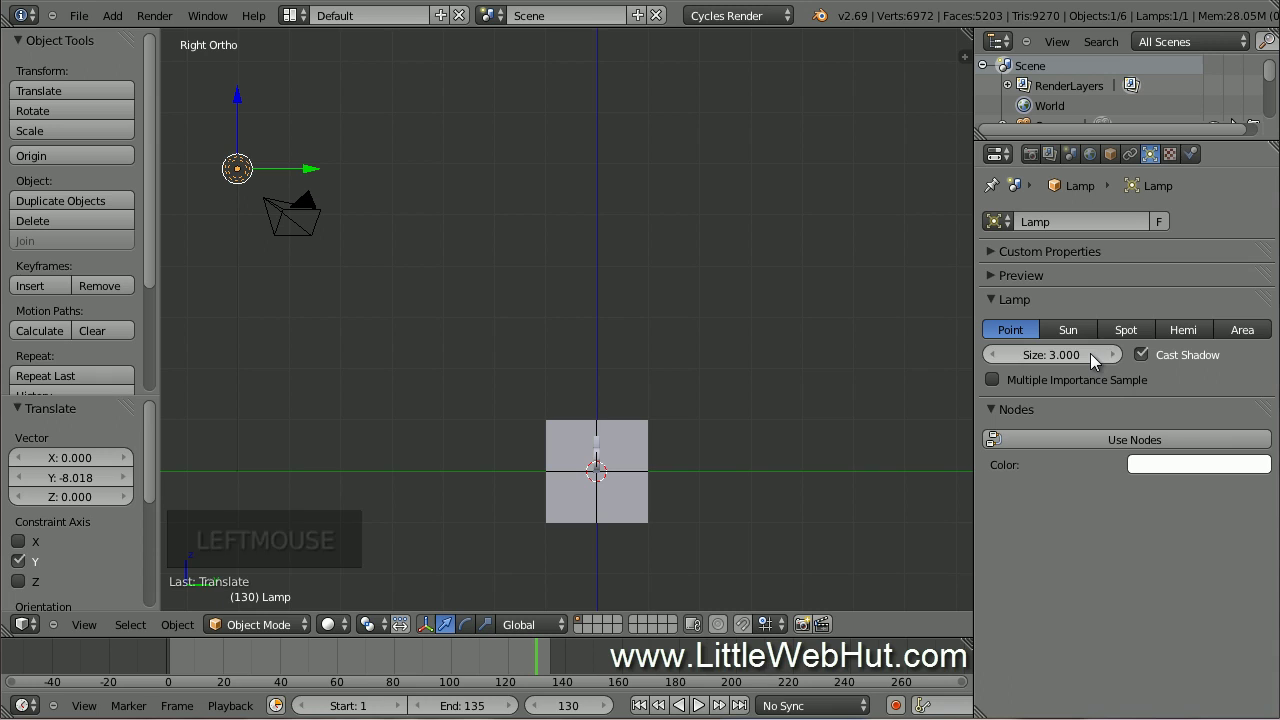
pyautogui.click(1110, 445)
pyautogui.click(1172, 505)
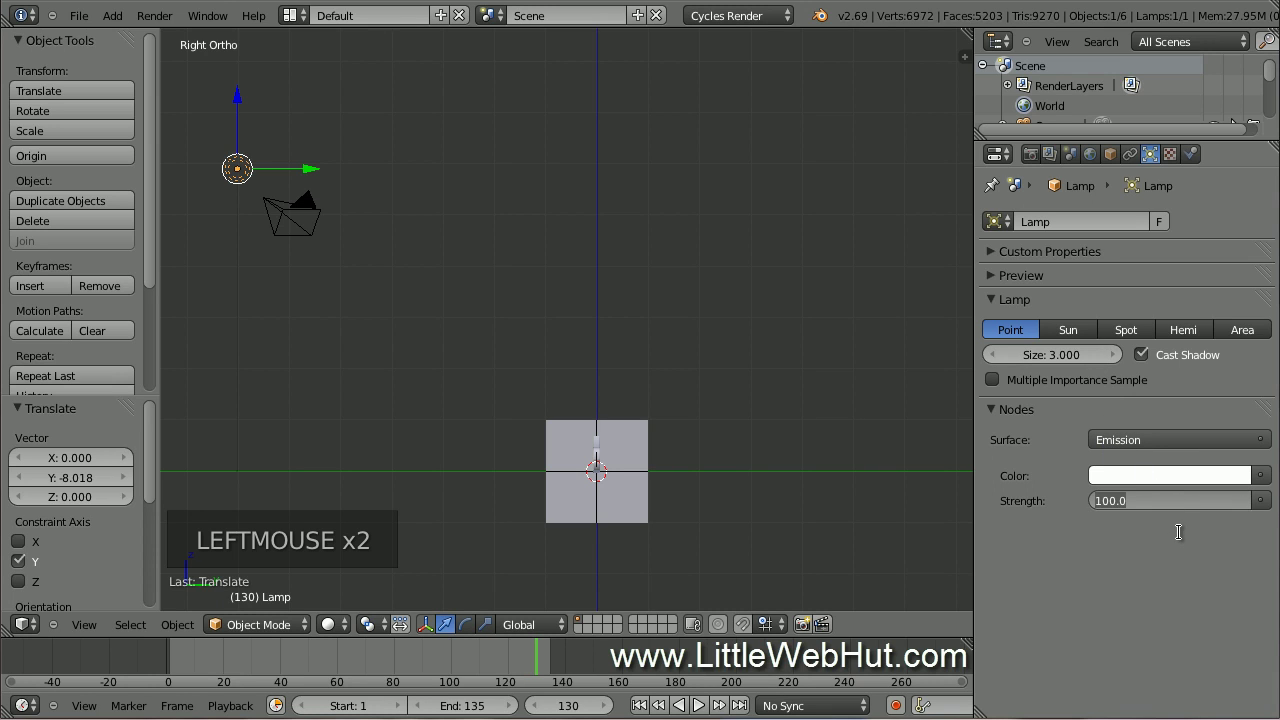
pyautogui.press('KP_0')
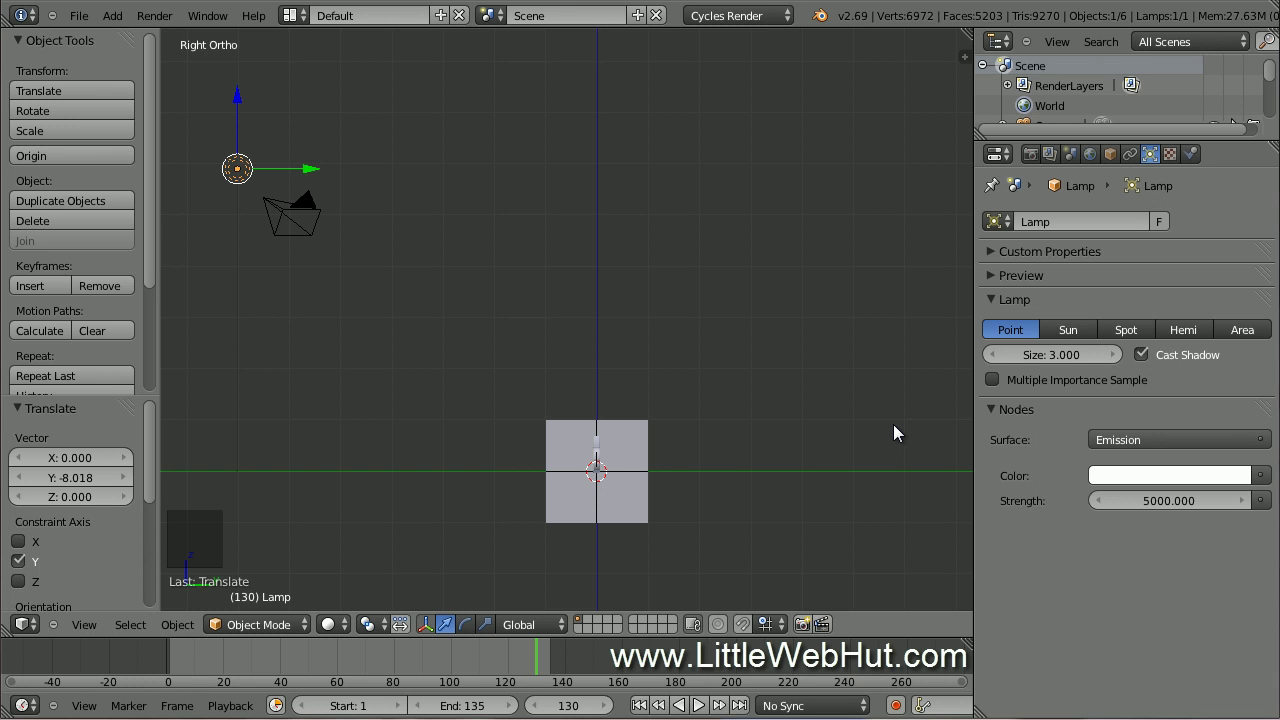
# Look through the scene camera and enable Lock Camera to View.
pyautogui.press('KP_0')
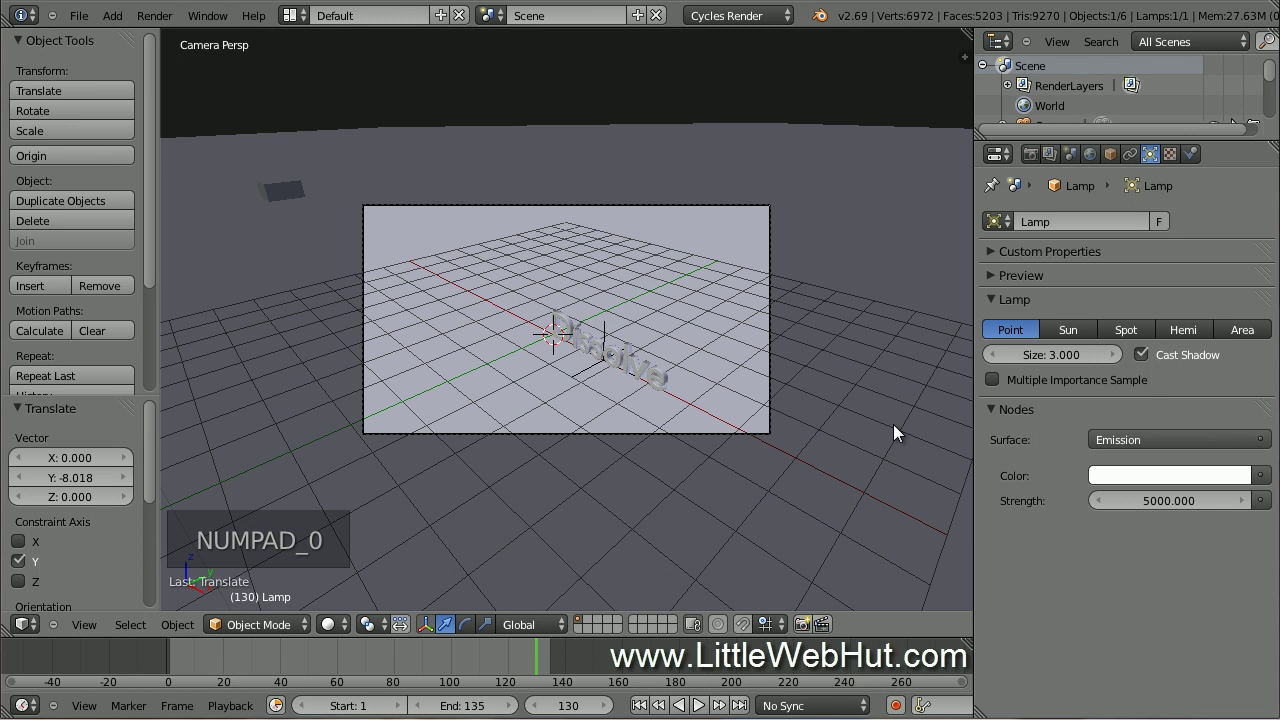
pyautogui.scroll(3)
pyautogui.scroll(3)
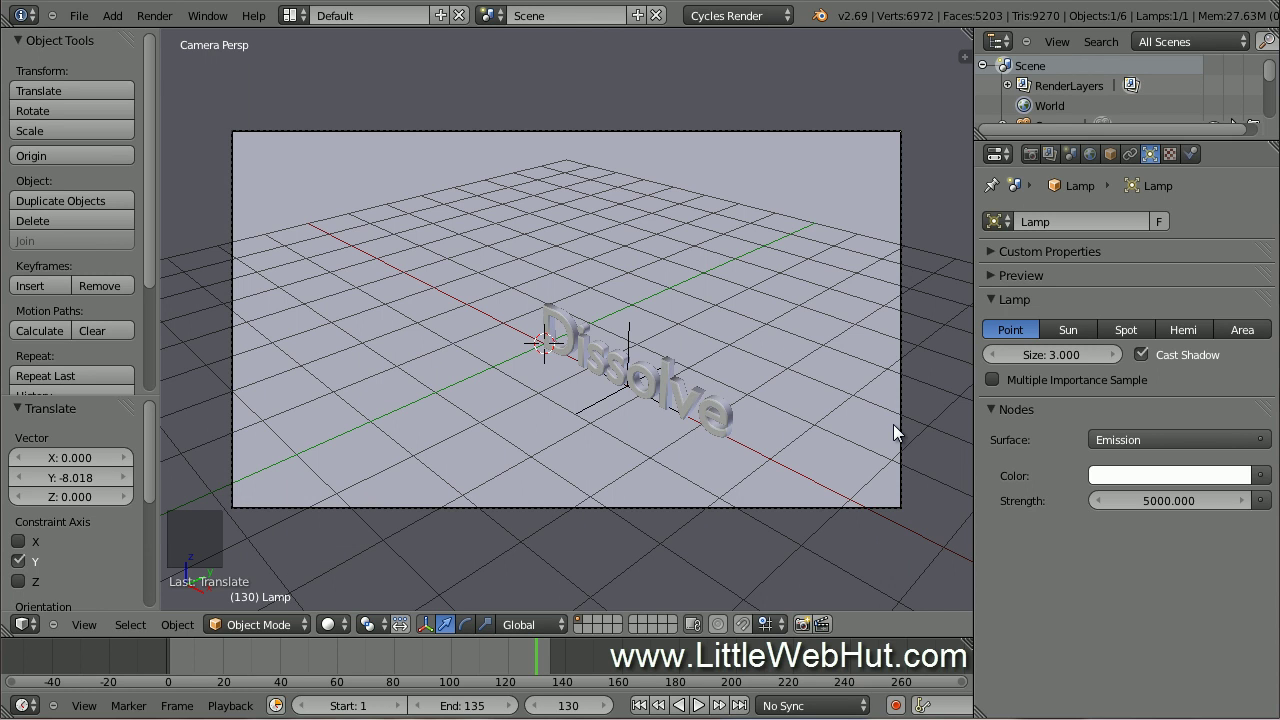
pyautogui.press('n')
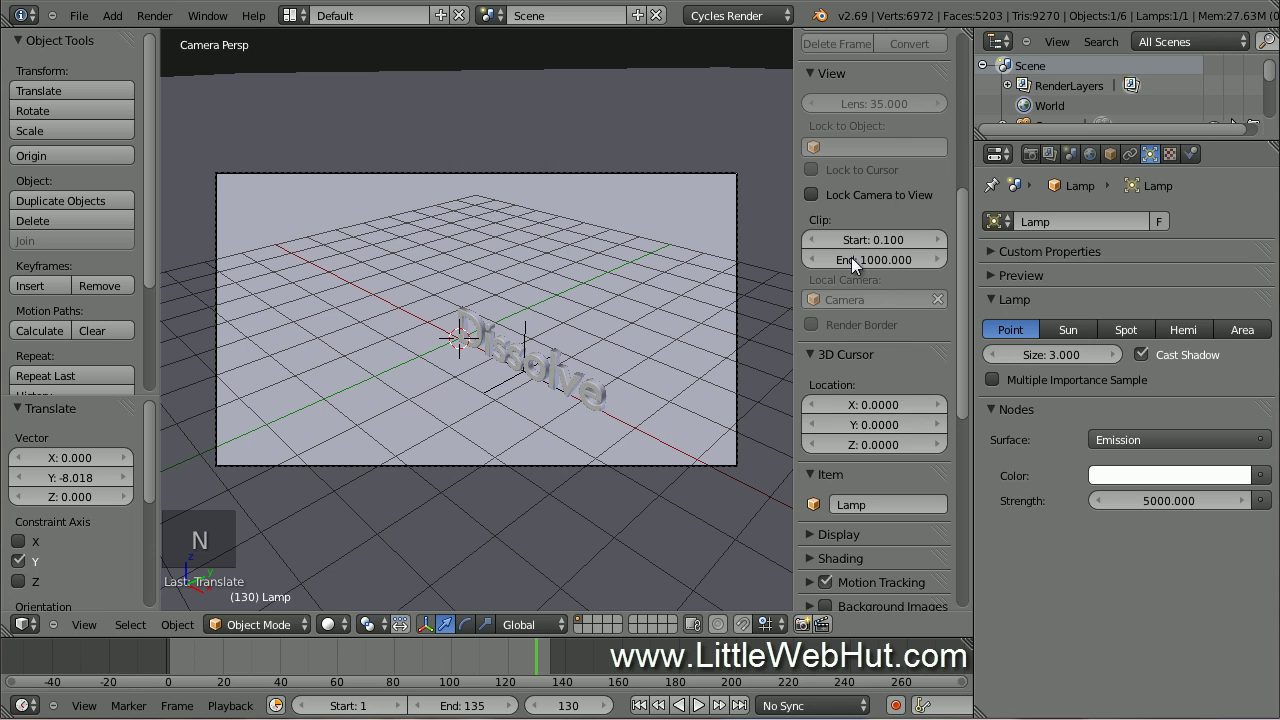
pyautogui.click(819, 198)
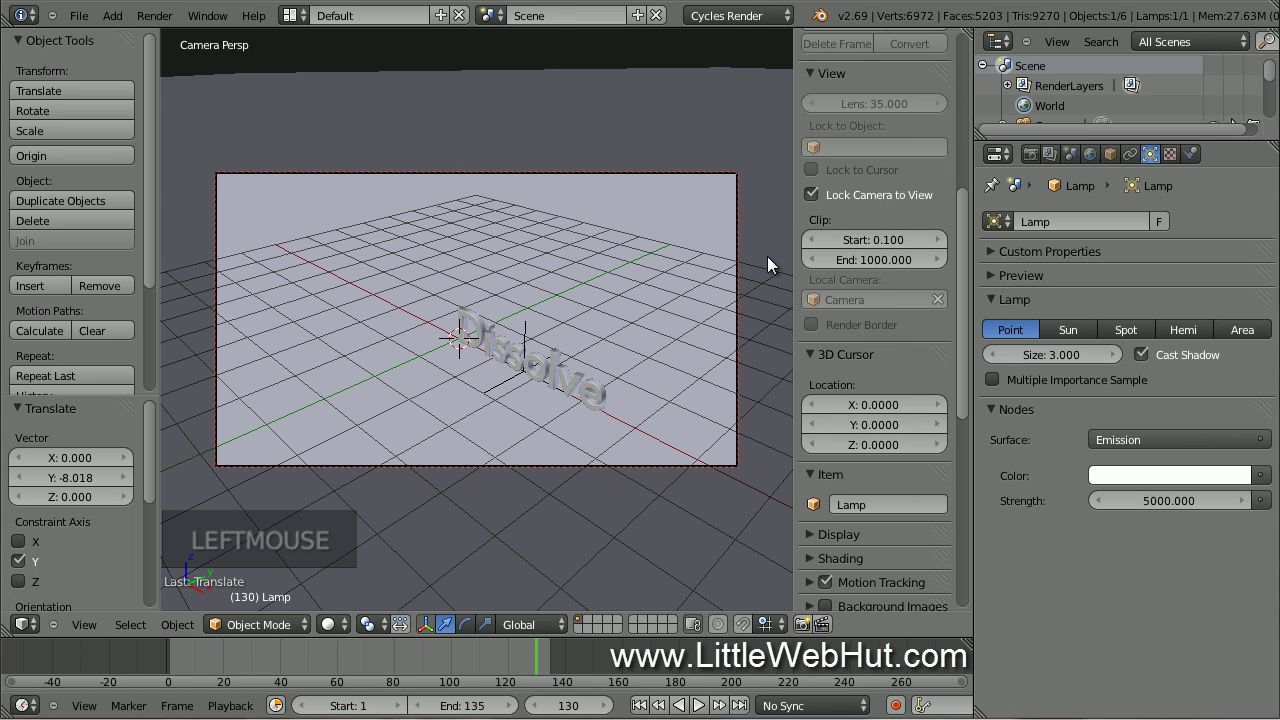
pyautogui.press('n')
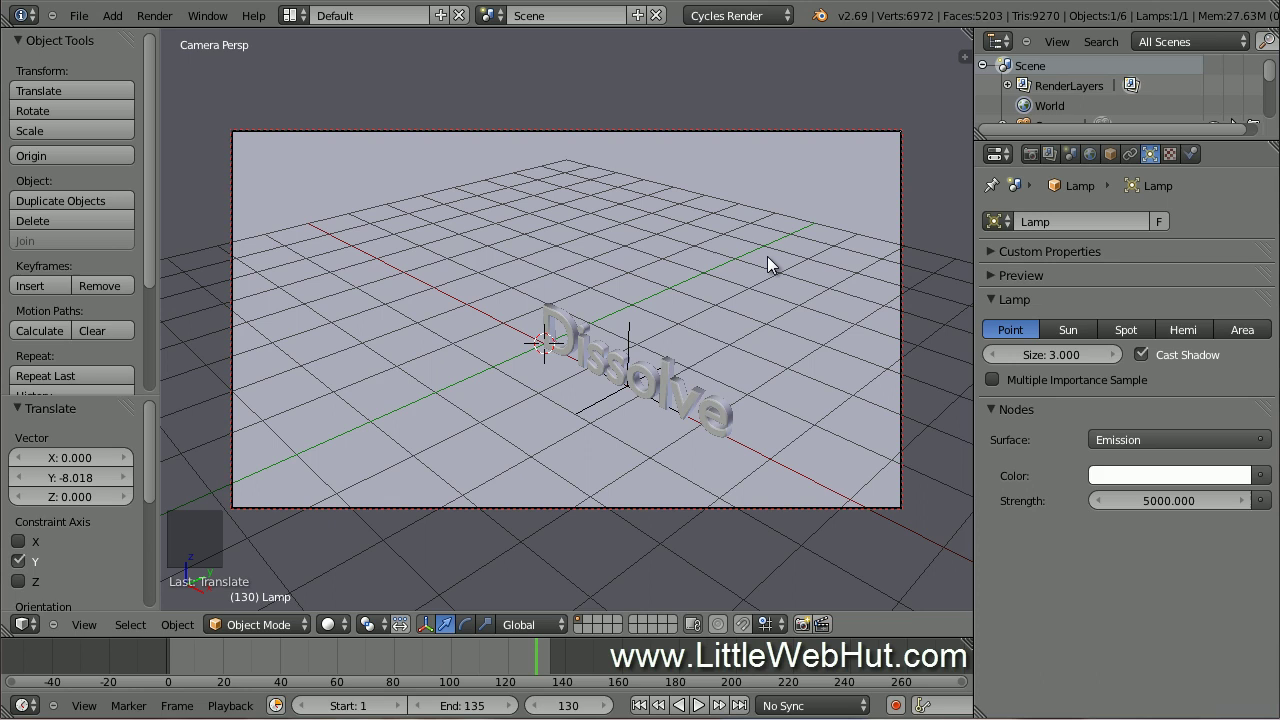
# Navigate the locked camera so the Dissolve text fills the shot above the ground.
pyautogui.scroll(3)
pyautogui.middleClick(703, 349)
pyautogui.middleClick(749, 355)
pyautogui.middleClick(662, 220)
pyautogui.middleClick(536, 327)
pyautogui.middleClick(533, 343)
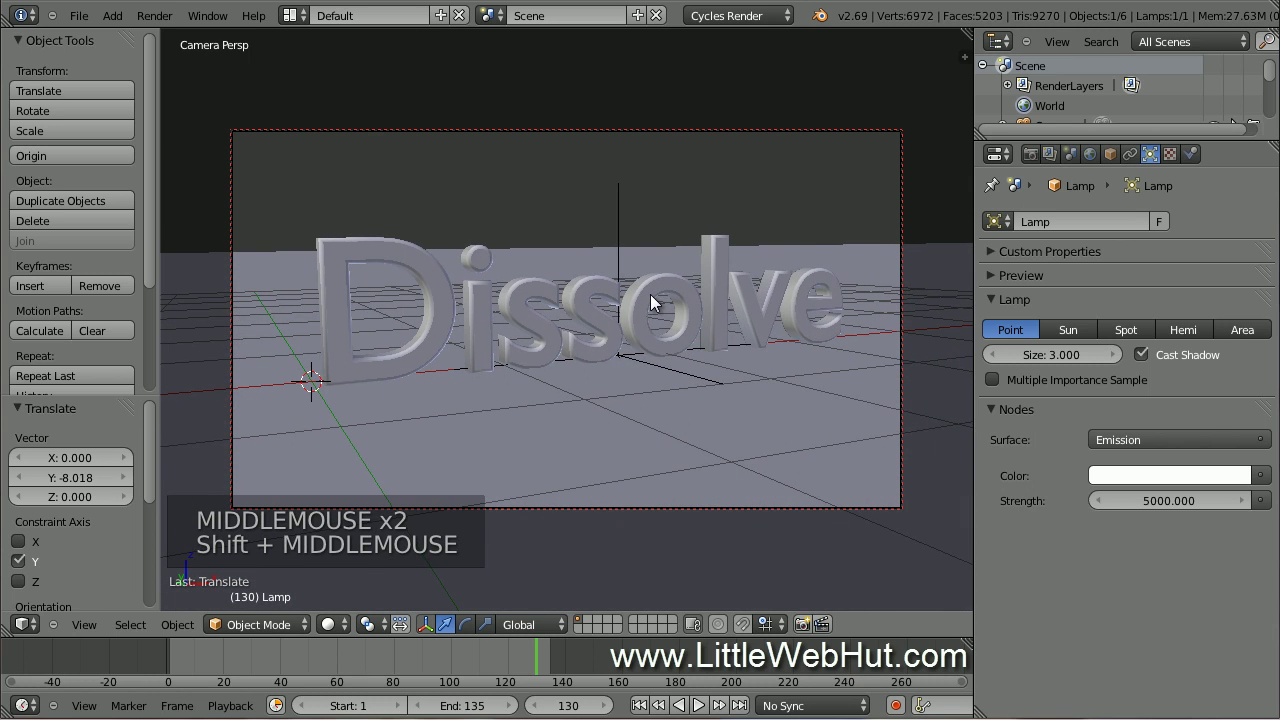
pyautogui.middleClick(660, 301)
pyautogui.middleClick(659, 306)
pyautogui.middleClick(633, 306)
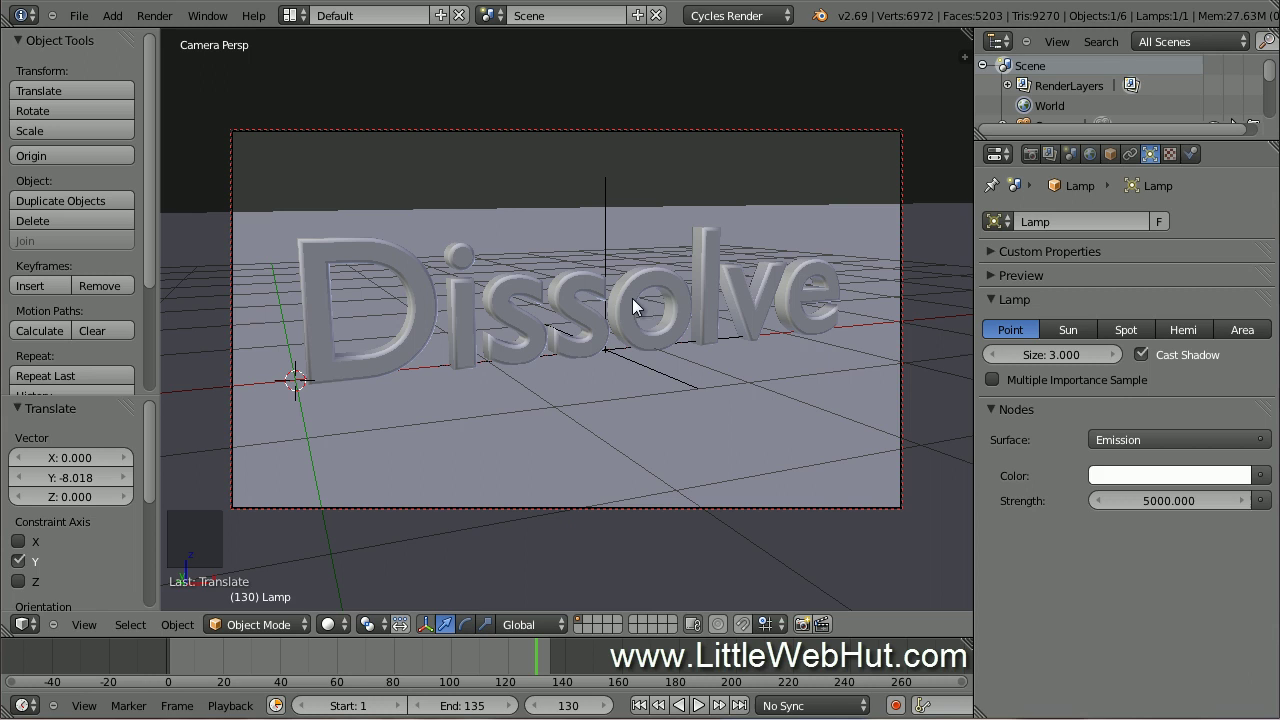
# Set the world background colour to black, then select the Dissolve text.
pyautogui.click(1096, 163)
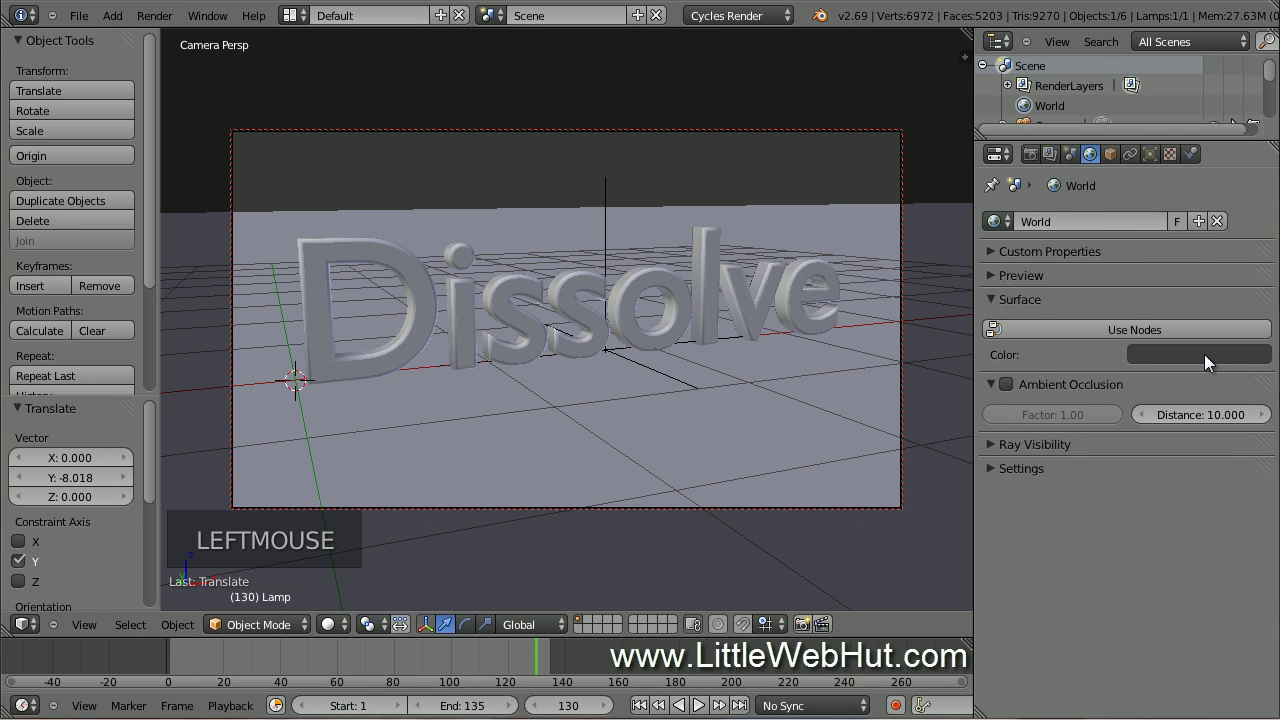
pyautogui.click(1211, 361)
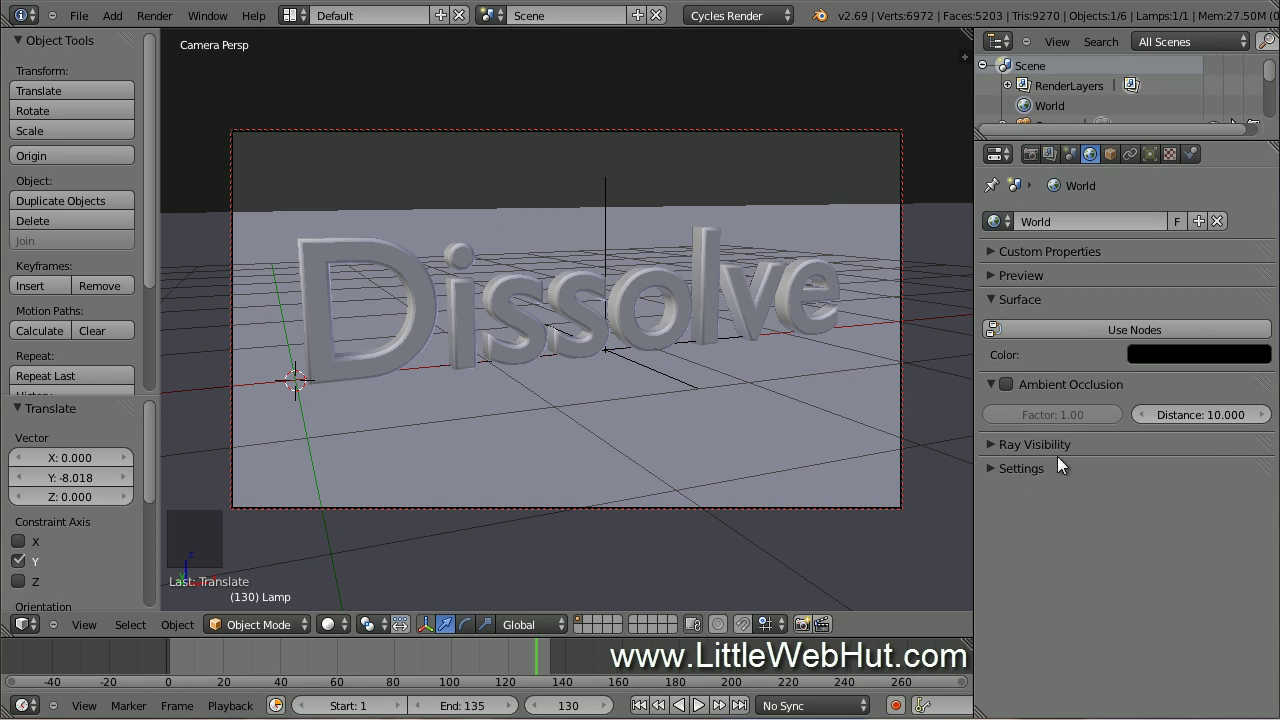
pyautogui.rightClick(800, 302)
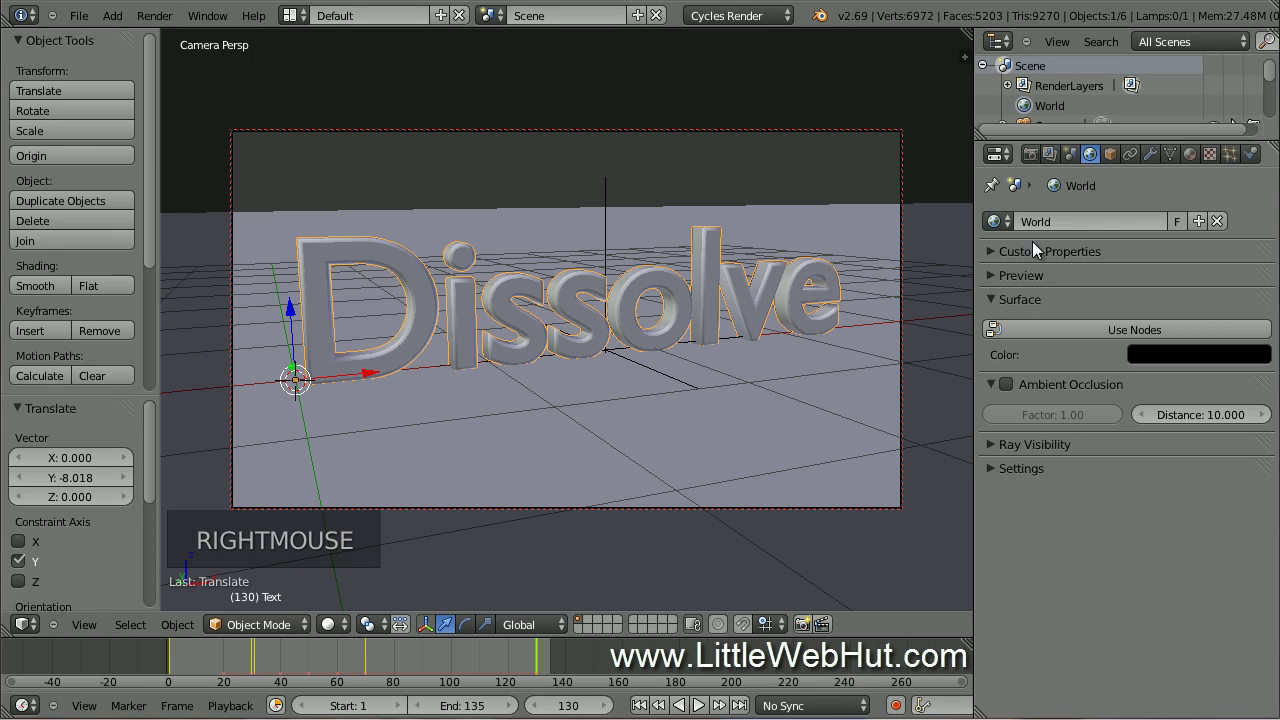
# Set the text's particle Emission Number to 20000.
pyautogui.click(1234, 161)
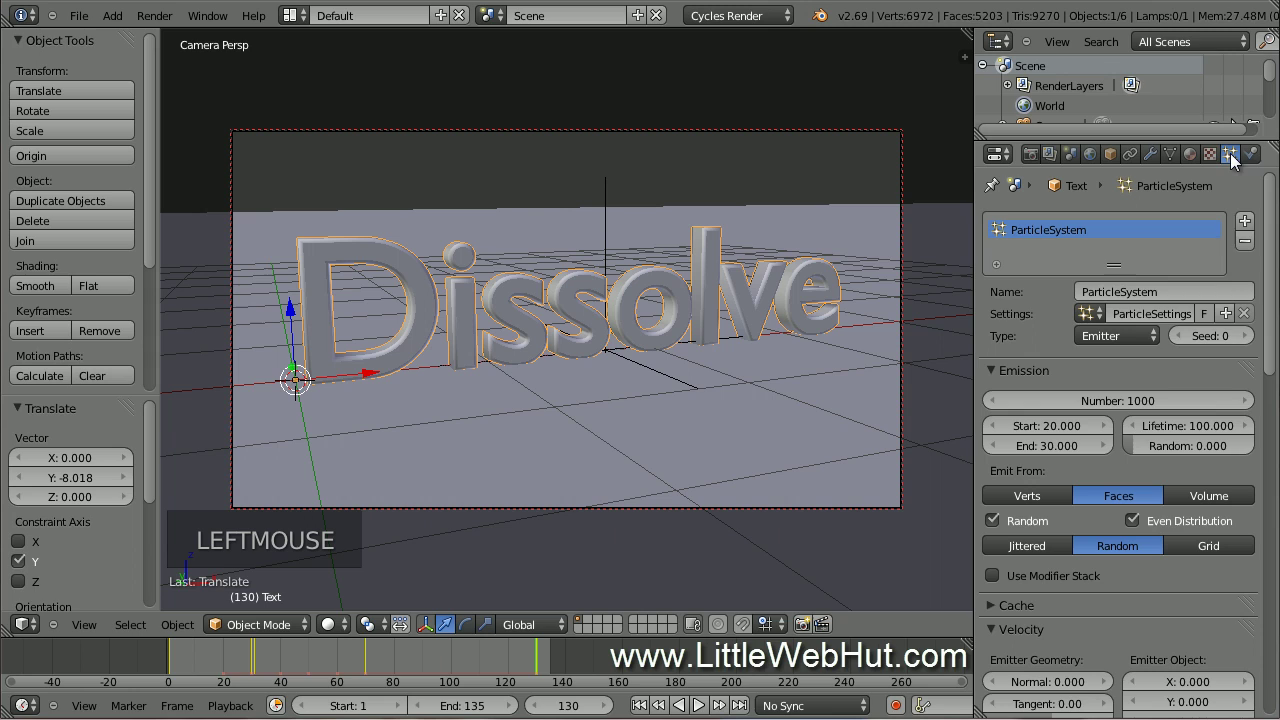
pyautogui.click(1139, 405)
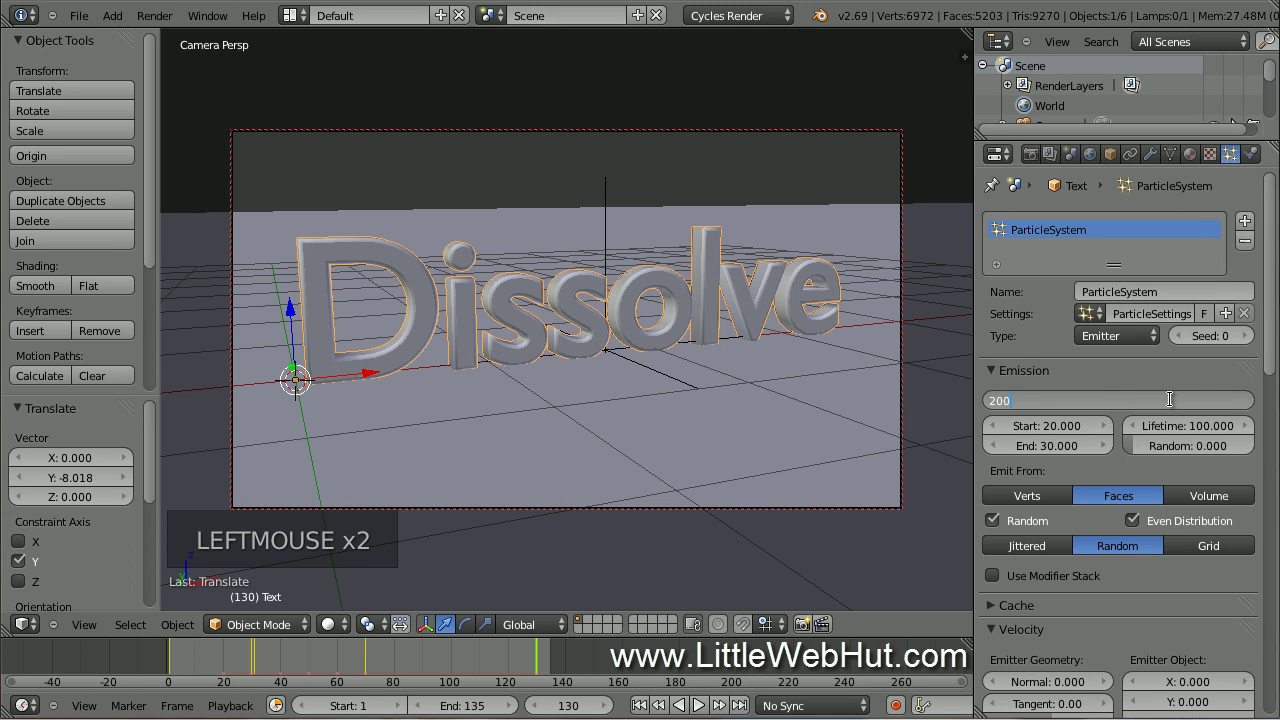
pyautogui.press('KP_0')
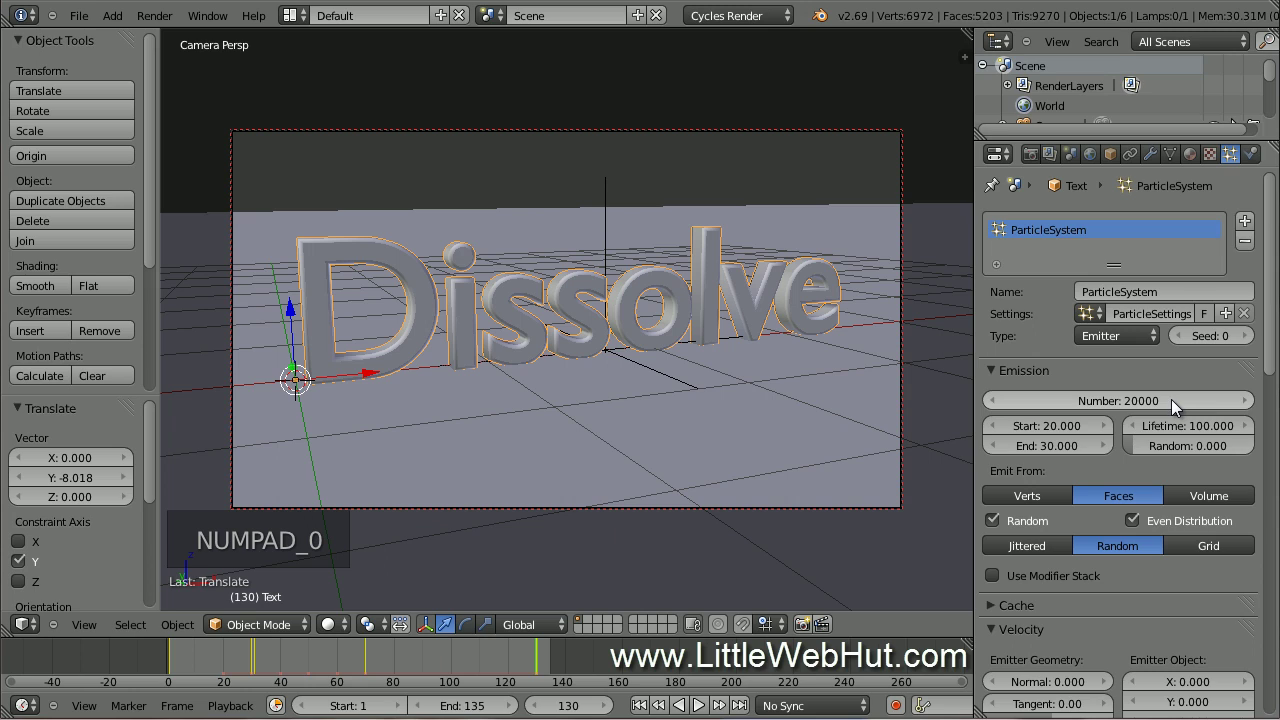